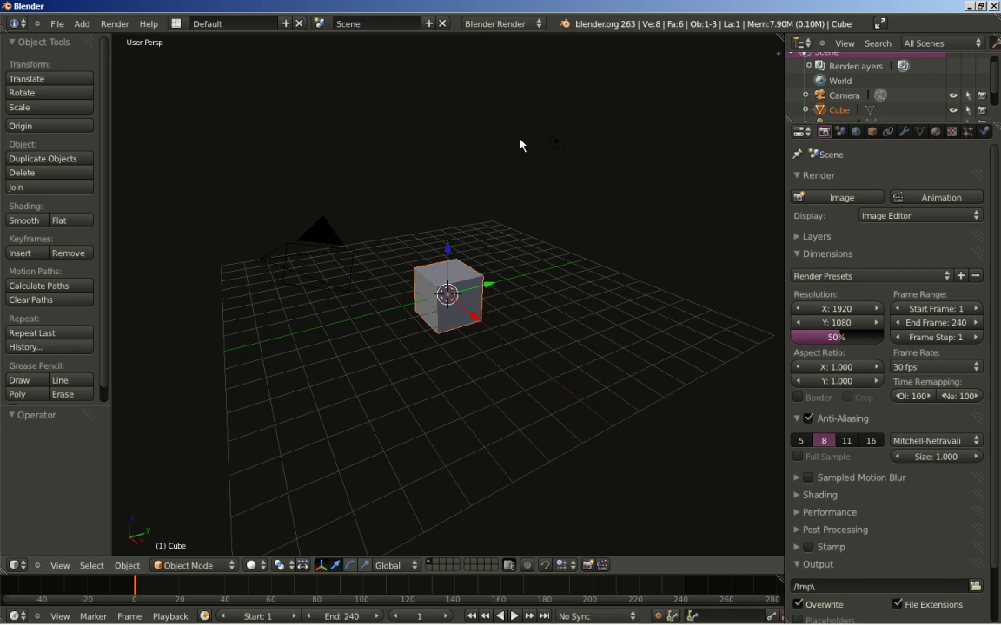
Delete the default cube and bring up the Add menu for a new object.
{"action": "middle_click", "coordinate": [438, 175]}
{"action": "scroll", "scroll_direction": "up", "scroll_amount": 3}
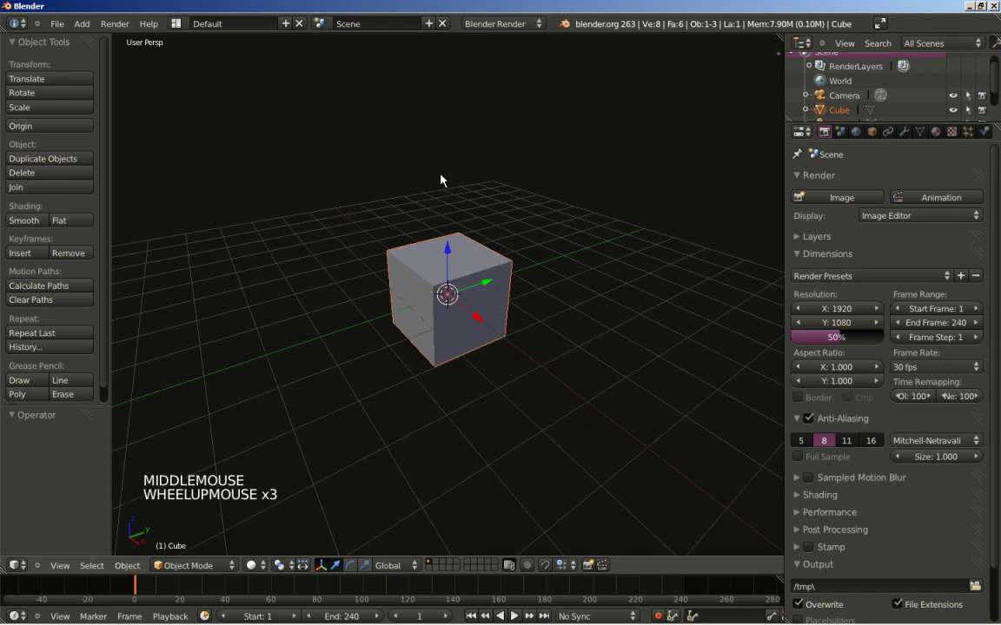
{"action": "key", "text": "Delete"}
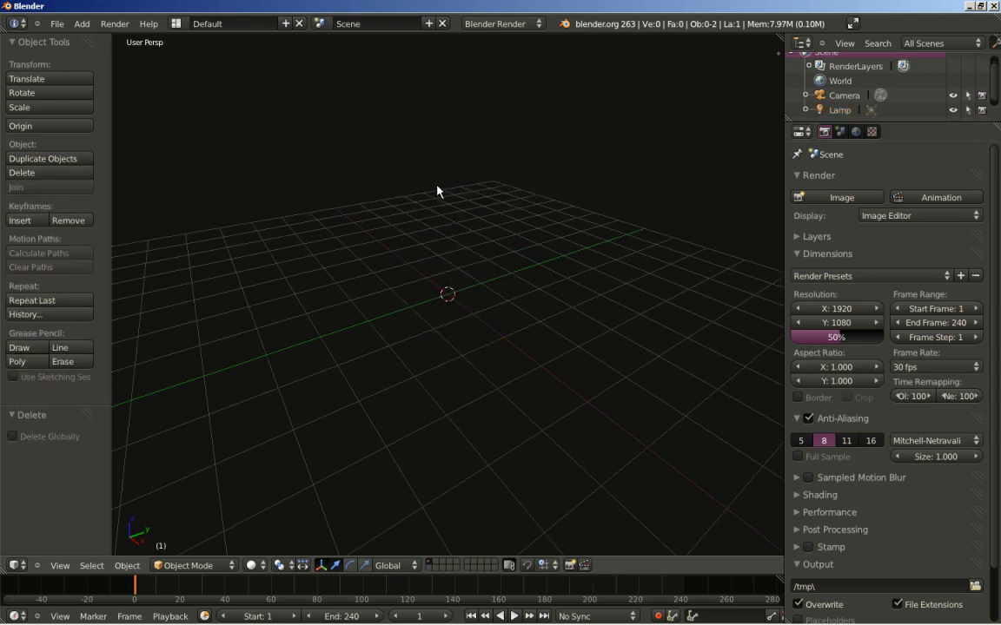
{"action": "key", "text": "shift+a"}
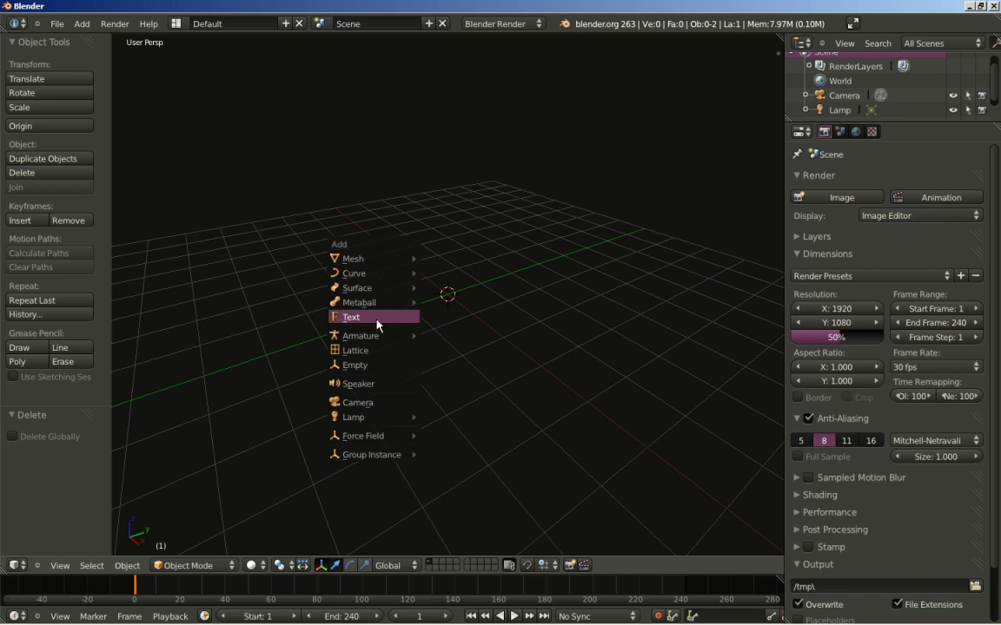
Add a text object and replace its placeholder characters with FOLLOW.
{"action": "scroll", "scroll_direction": "up", "scroll_amount": 3}
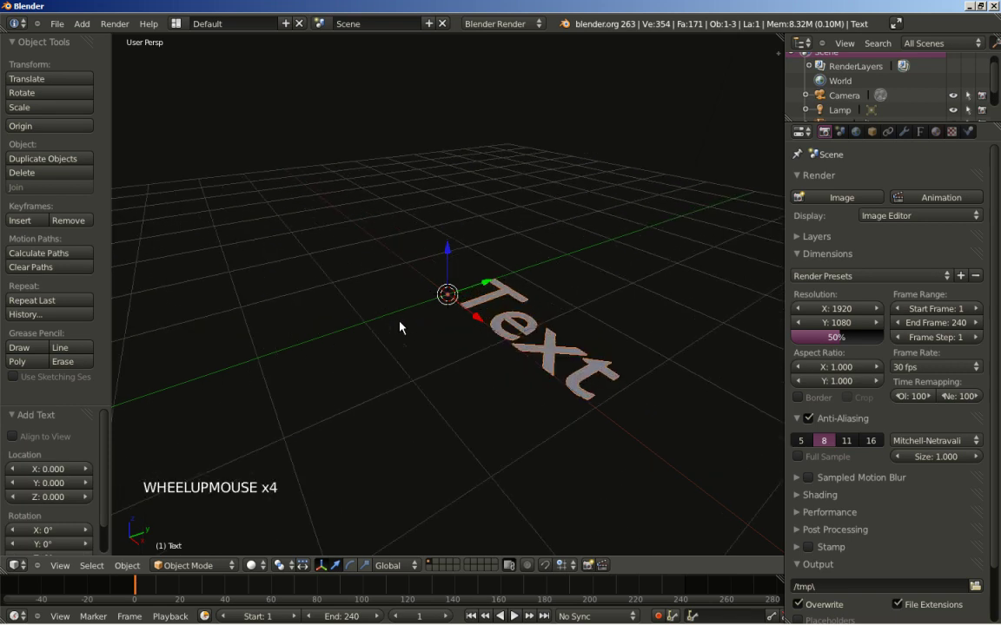
{"action": "key", "text": "Tab"}
{"action": "key", "text": "BackSpace"}
{"action": "key", "text": "BackSpace"}
{"action": "key", "text": "BackSpace"}
{"action": "key", "text": "BackSpace"}
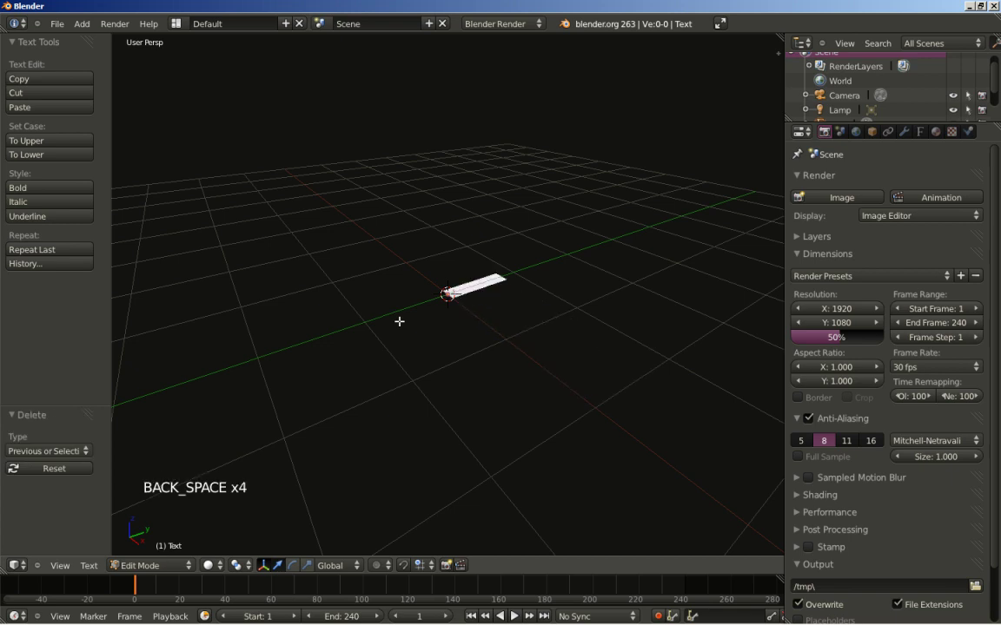
{"action": "key", "text": "shift+f"}
{"action": "key", "text": "shift+o"}
{"action": "key", "text": "shift+l"}
{"action": "key", "text": "shift+l"}
{"action": "key", "text": "shift+o"}
{"action": "key", "text": "shift+w"}
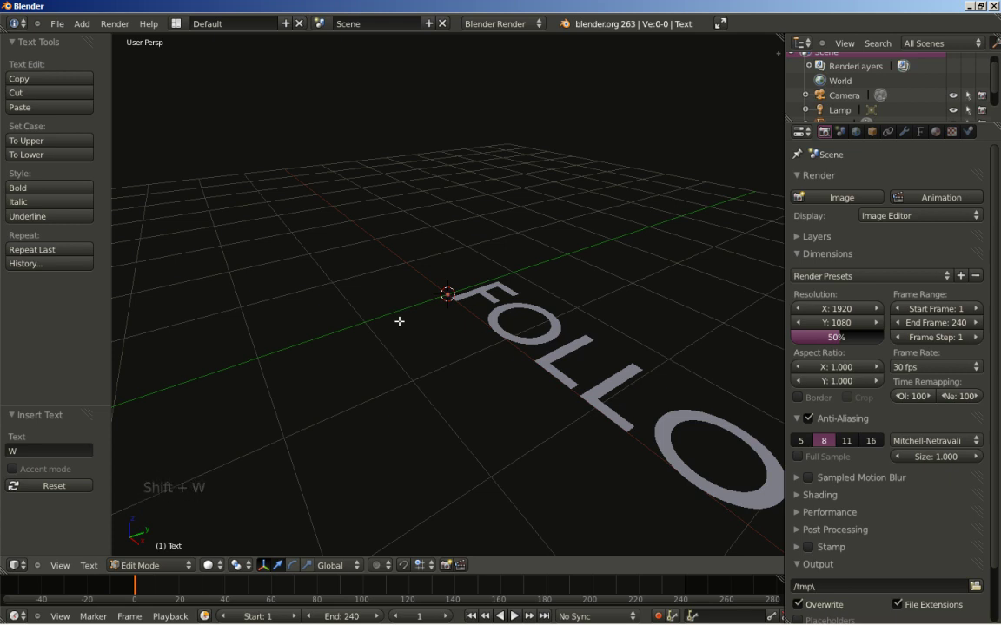
{"action": "key", "text": "Tab"}
Rotate the FOLLOW text 90° about X so it stands upright.
{"action": "scroll", "scroll_direction": "down", "scroll_amount": 3}
{"action": "key", "text": "r"}
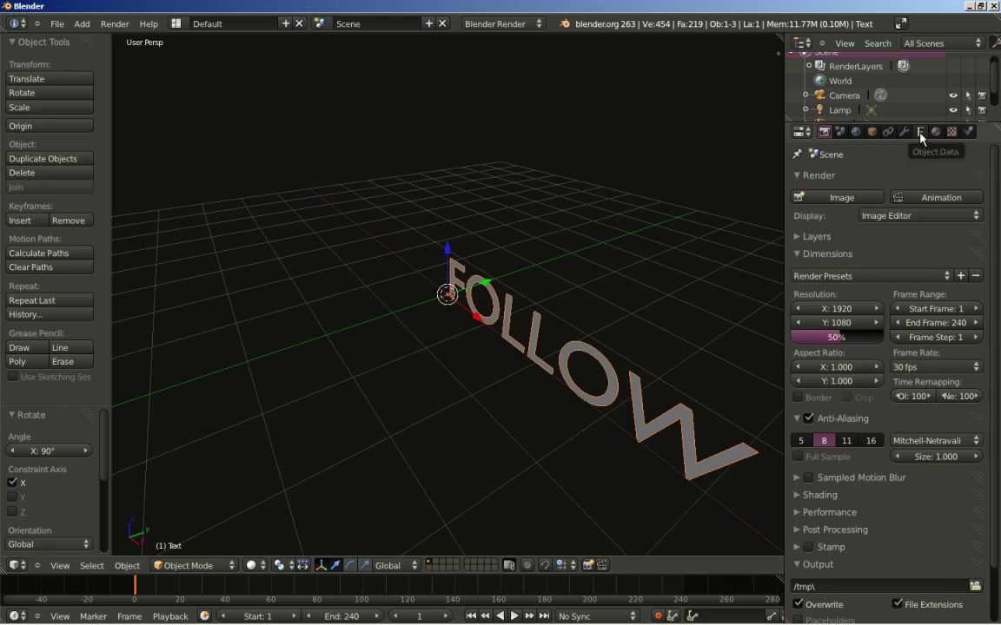
Set the text's Geometry Extrude to 0.120 and inspect the letter thickness.
{"action": "left_click", "coordinate": [924, 140]}
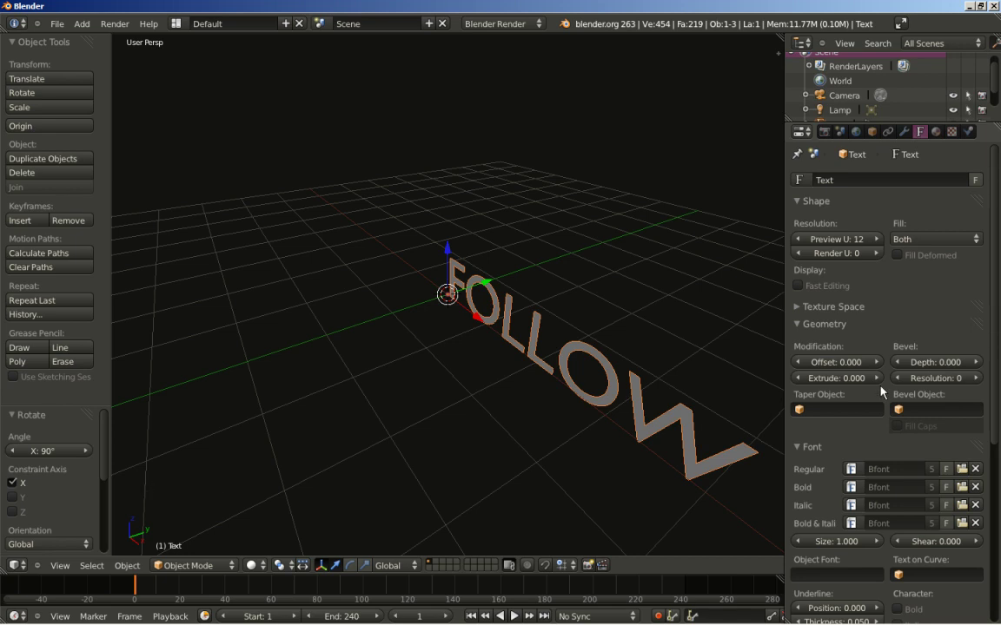
{"action": "left_click", "coordinate": [854, 385]}
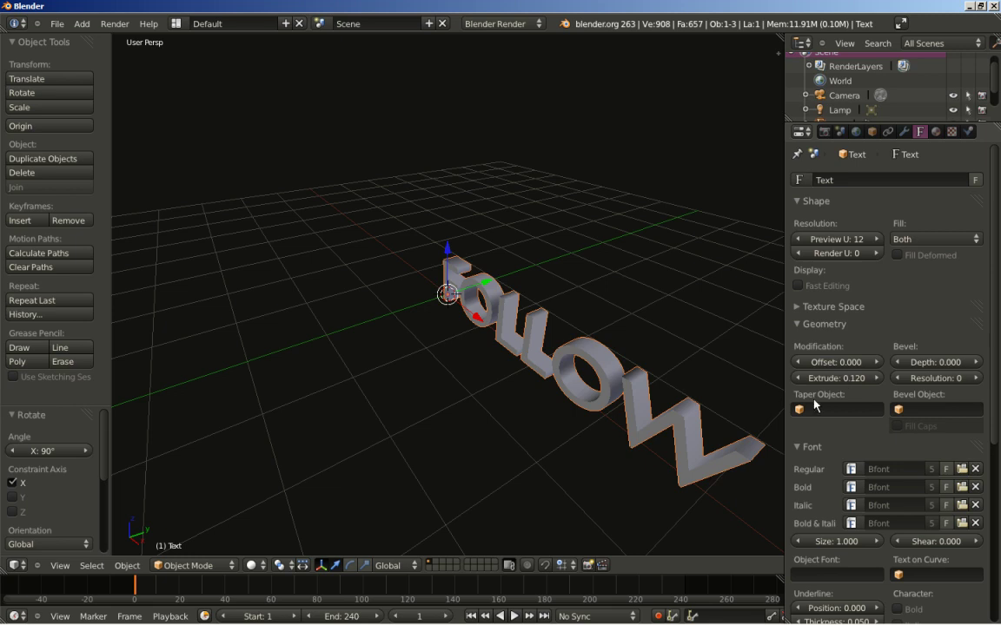
{"action": "middle_click", "coordinate": [591, 382]}
{"action": "scroll", "scroll_direction": "up", "scroll_amount": 3}
{"action": "middle_click", "coordinate": [430, 379]}
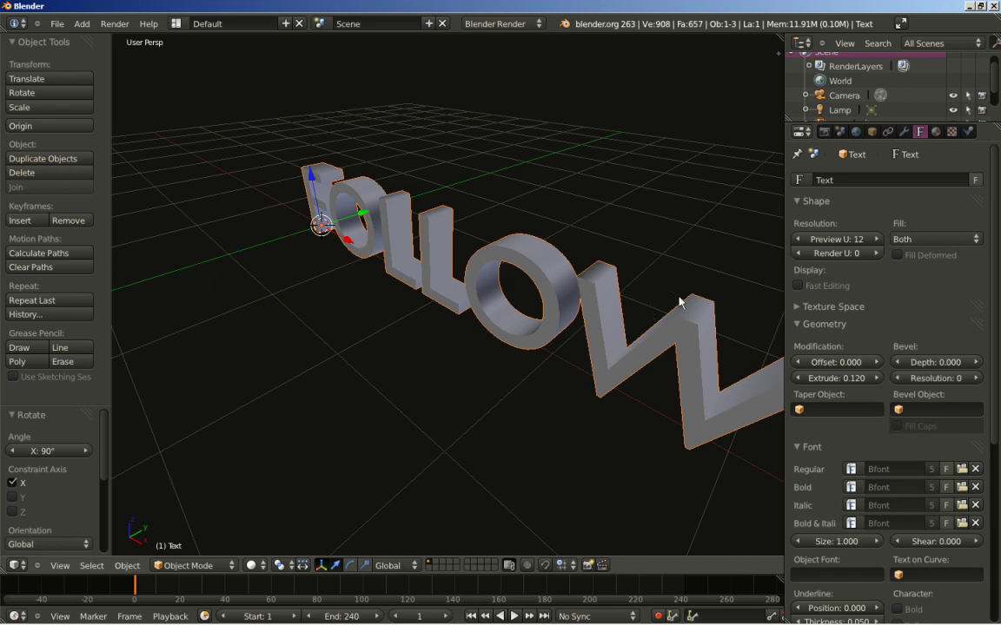
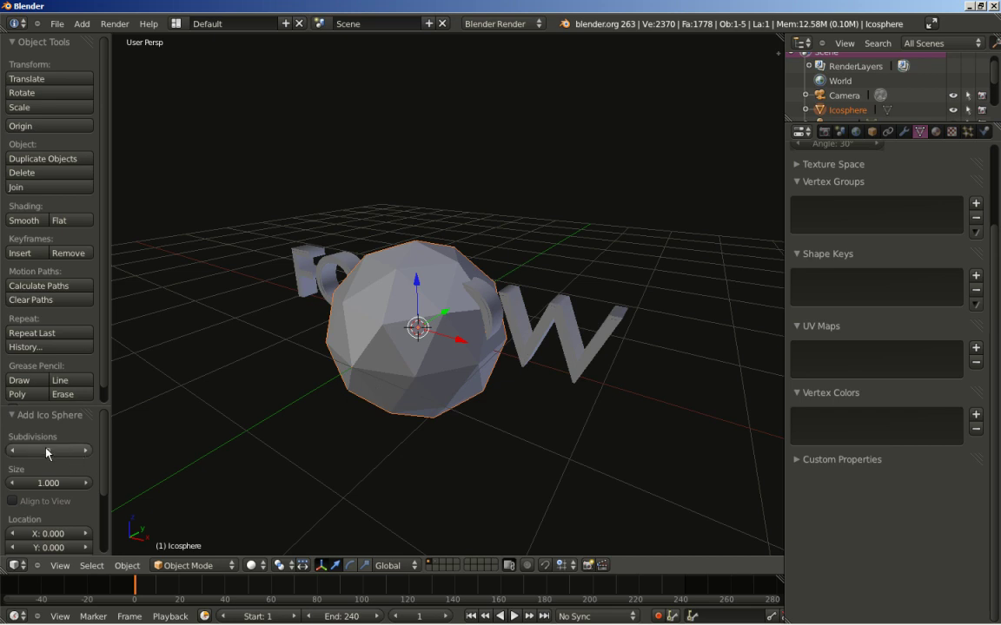
Reduce the icosphere to 1 subdivision and view it in front orthographic.
{"action": "left_click", "coordinate": [17, 453]}
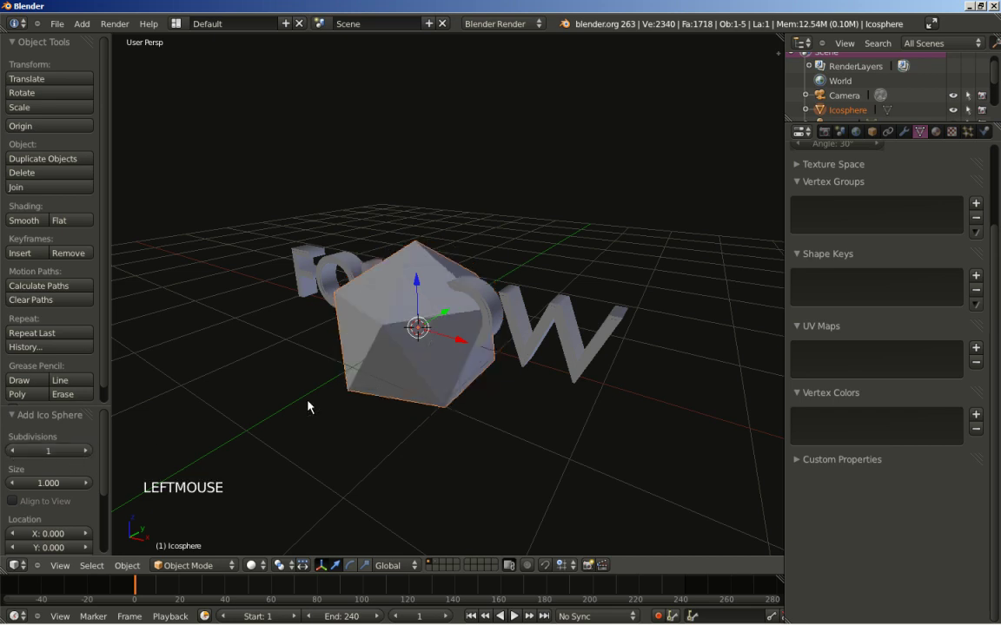
{"action": "key", "text": "KP_1"}
{"action": "key", "text": "KP_5"}
{"action": "scroll", "scroll_direction": "up", "scroll_amount": 3}
Scale the icosphere's mesh 1.5 times along Z in edit mode.
{"action": "key", "text": "Tab"}
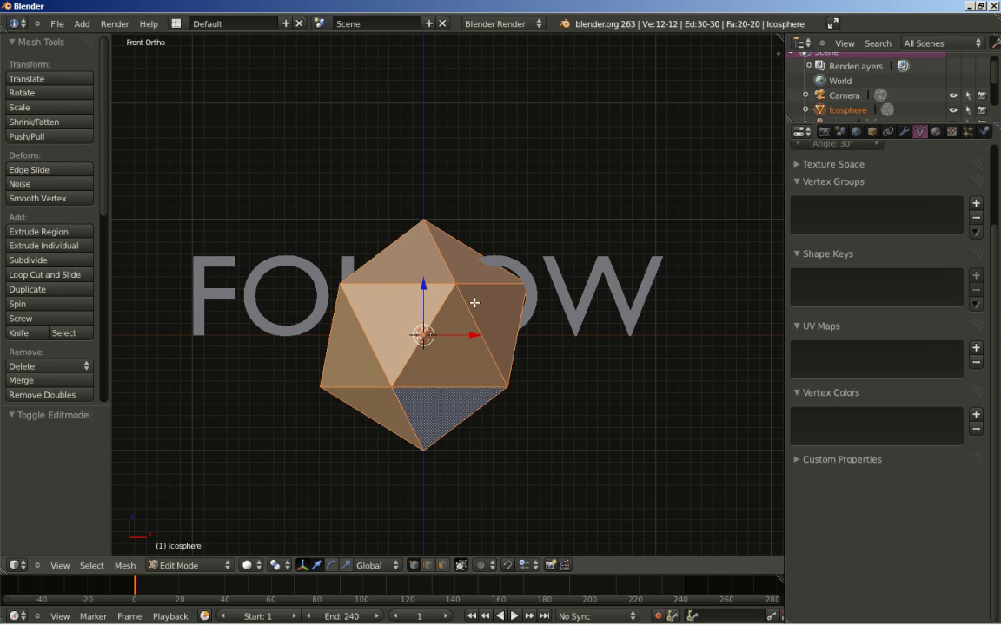
{"action": "key", "text": "s"}
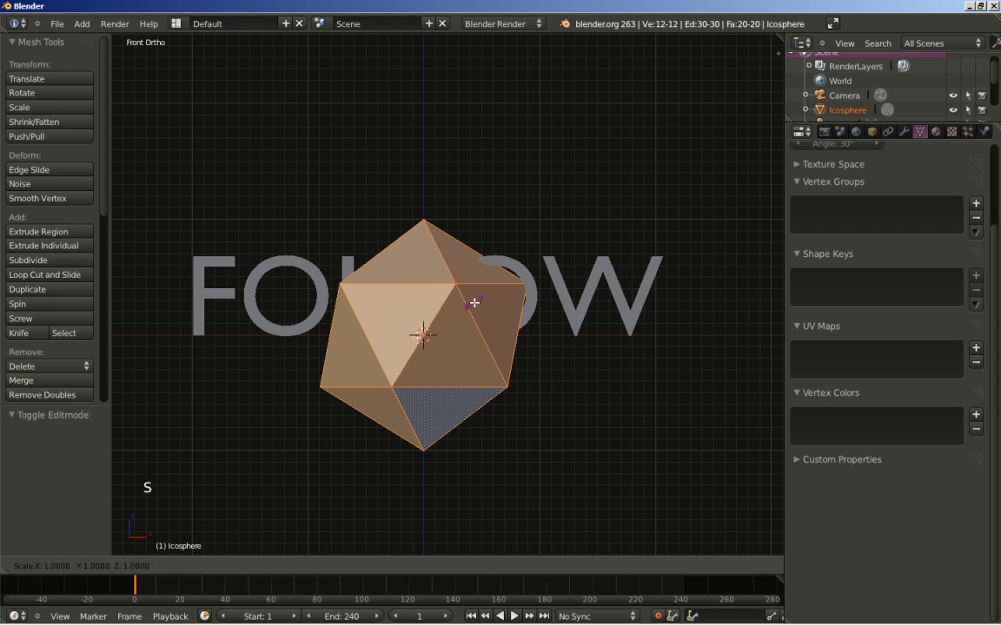
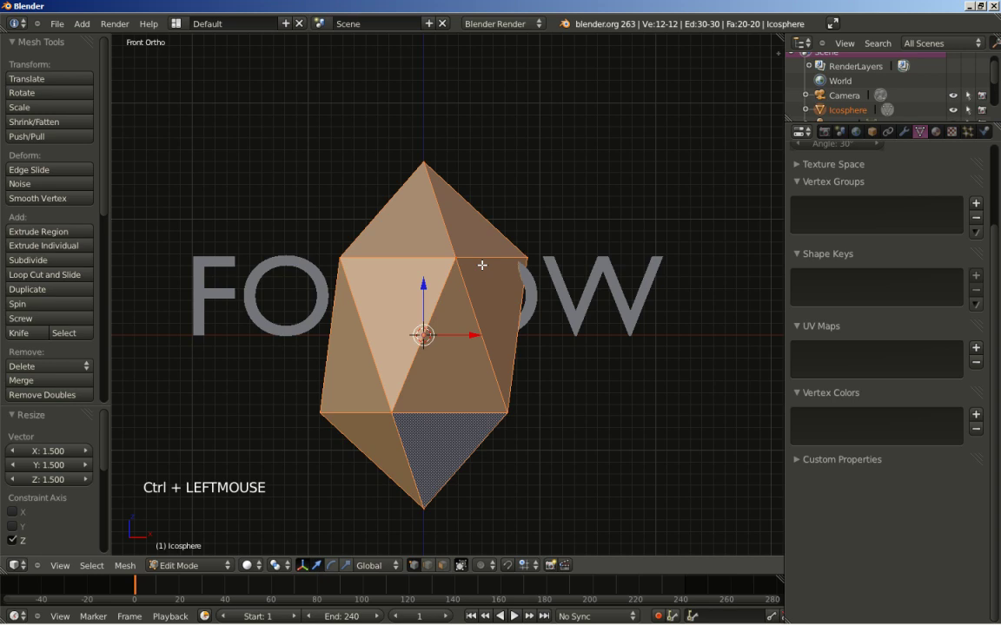
{"action": "key", "text": "Tab"}
{"action": "scroll", "scroll_direction": "down", "scroll_amount": 3}
{"action": "scroll", "scroll_direction": "down", "scroll_amount": 3}
Move the icosphere 6.6 units along X, then select and frame the FOLLOW text.
{"action": "key", "text": "g"}
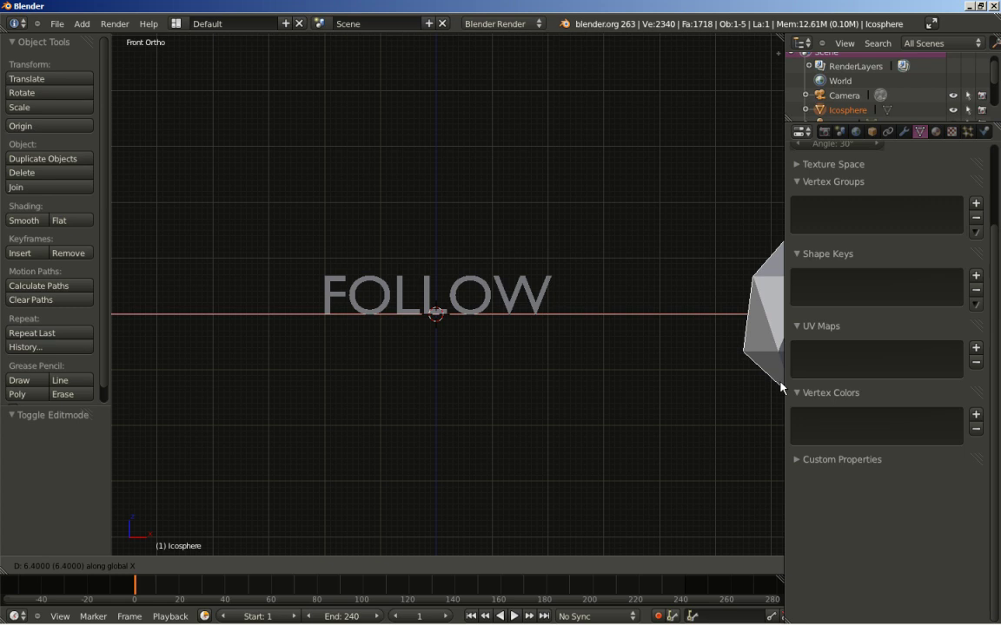
{"action": "left_click", "coordinate": [794, 386]}
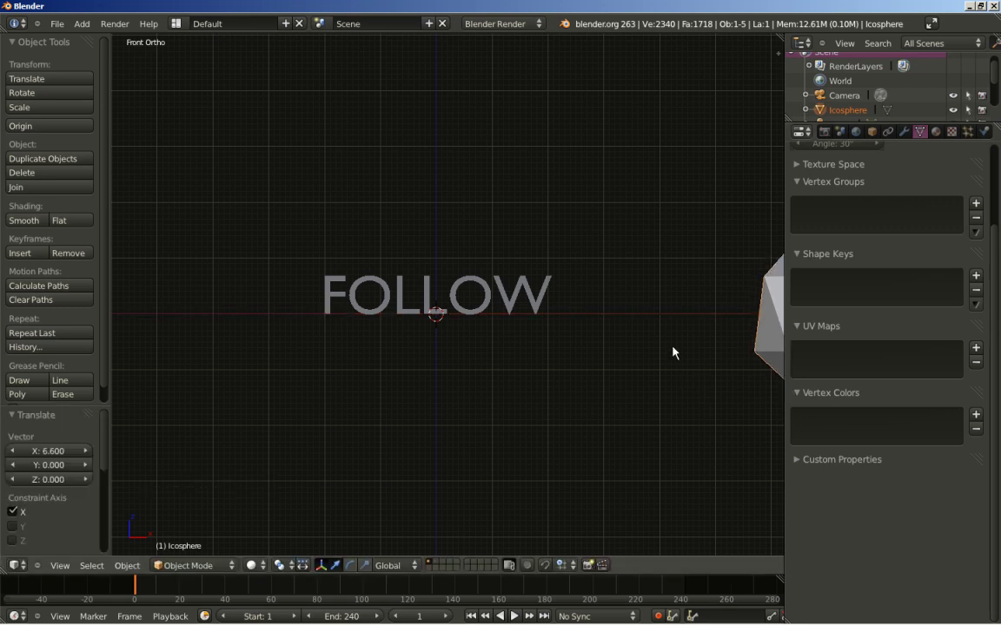
{"action": "right_click", "coordinate": [559, 282]}
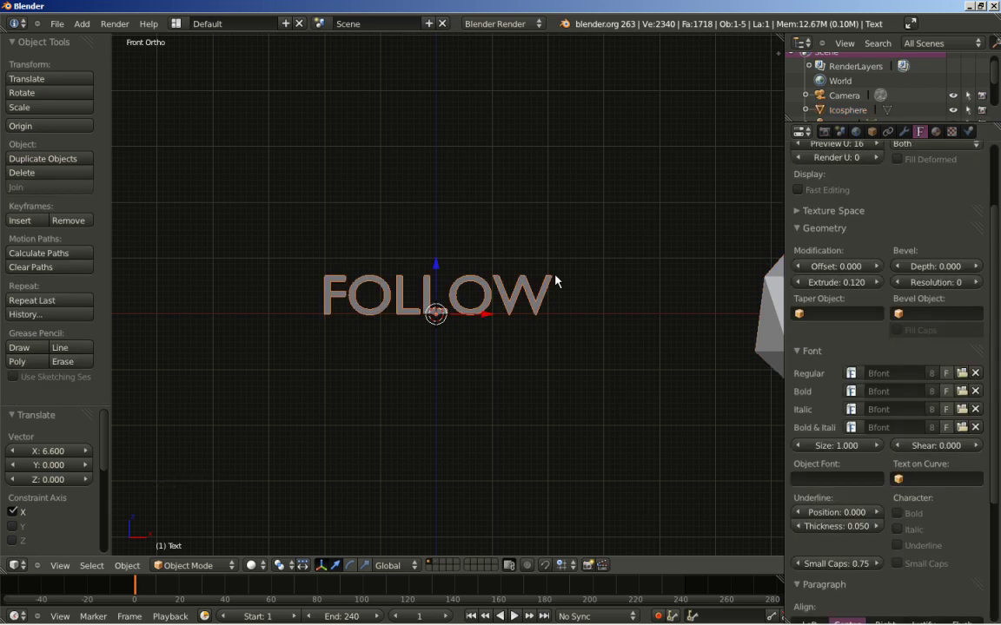
{"action": "key", "text": "KP_Decimal"}
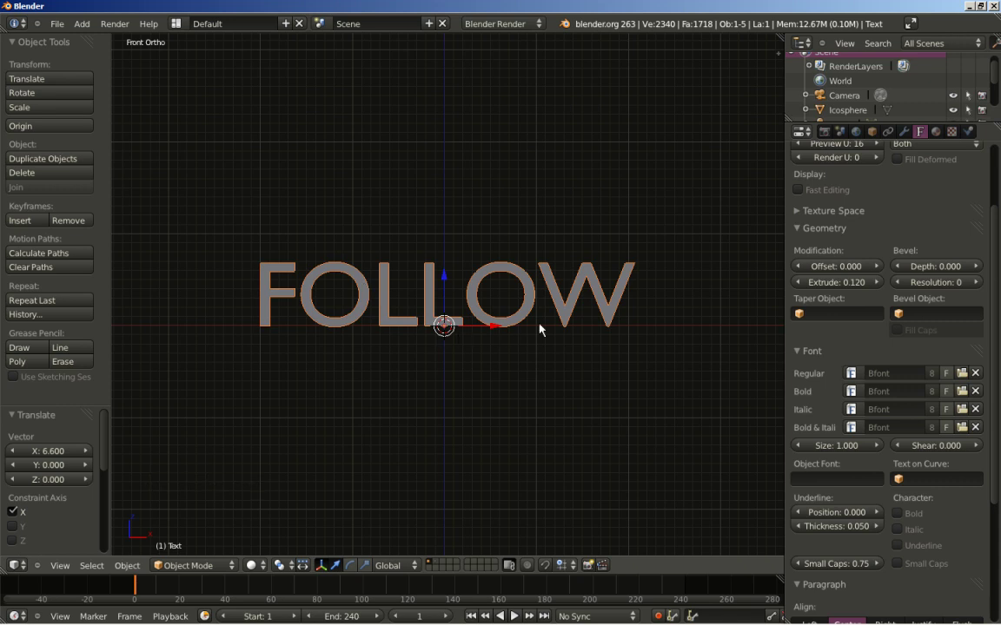
Align the camera to the view, pull it back along Y, then select the icosphere.
{"action": "key", "text": "ctrl+alt+KP_0"}
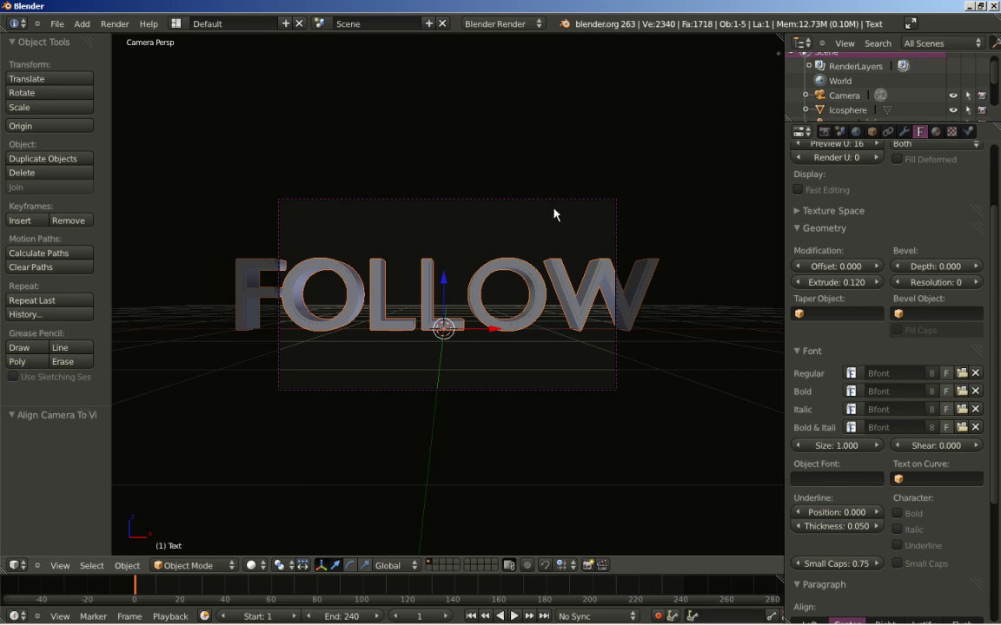
{"action": "right_click", "coordinate": [602, 205]}
{"action": "key", "text": "g"}
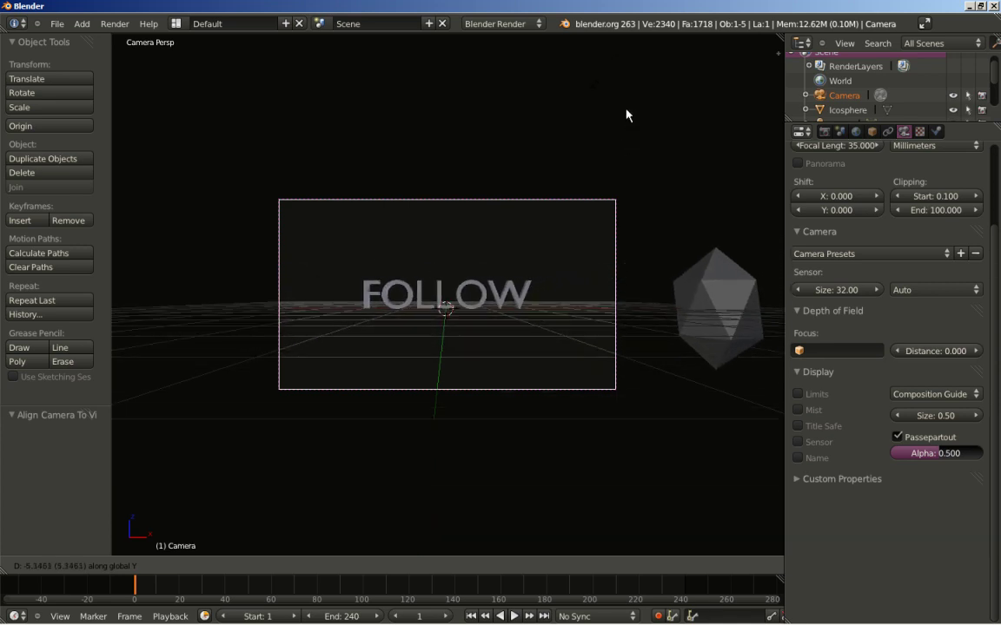
{"action": "left_click", "coordinate": [632, 110]}
{"action": "scroll", "scroll_direction": "up", "scroll_amount": 3}
{"action": "scroll", "scroll_direction": "up", "scroll_amount": 3}
{"action": "scroll", "scroll_direction": "down", "scroll_amount": 3}
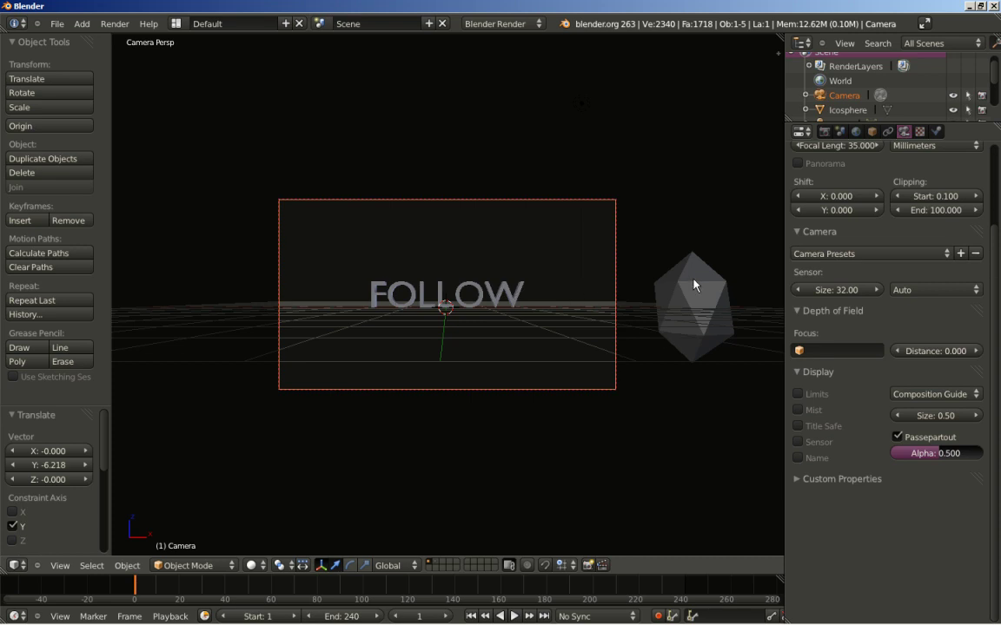
{"action": "right_click", "coordinate": [697, 287]}
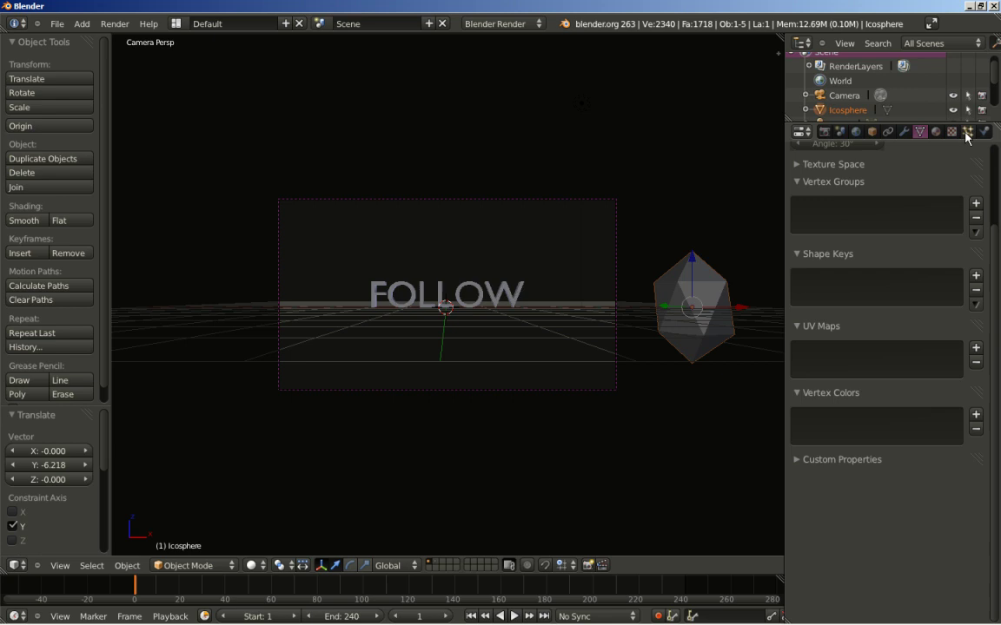
Add a particle system to the icosphere with 250 particles ending emission at frame 20.
{"action": "left_click", "coordinate": [969, 140]}
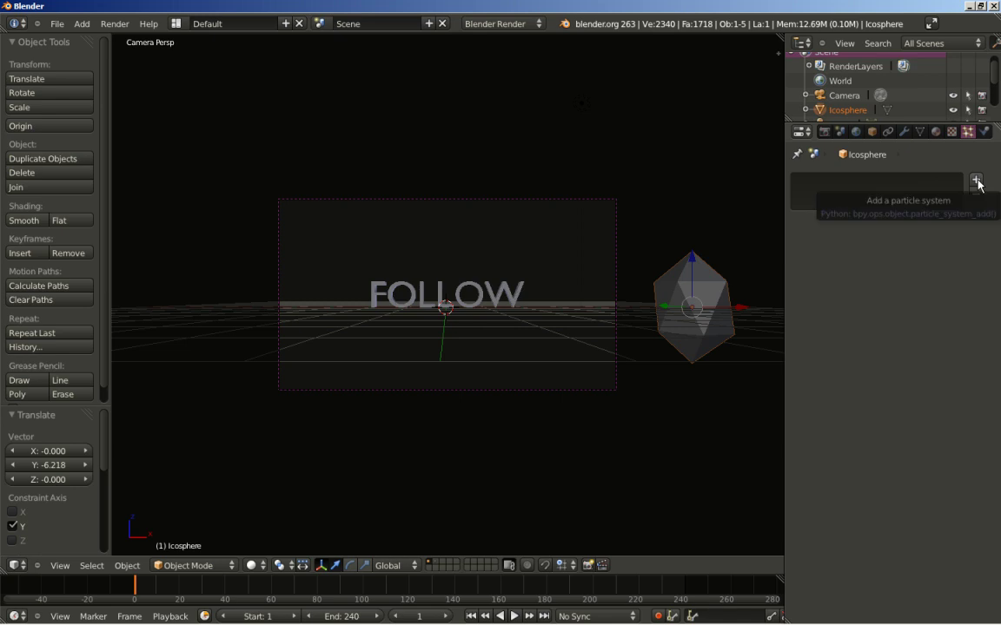
{"action": "left_click", "coordinate": [984, 184]}
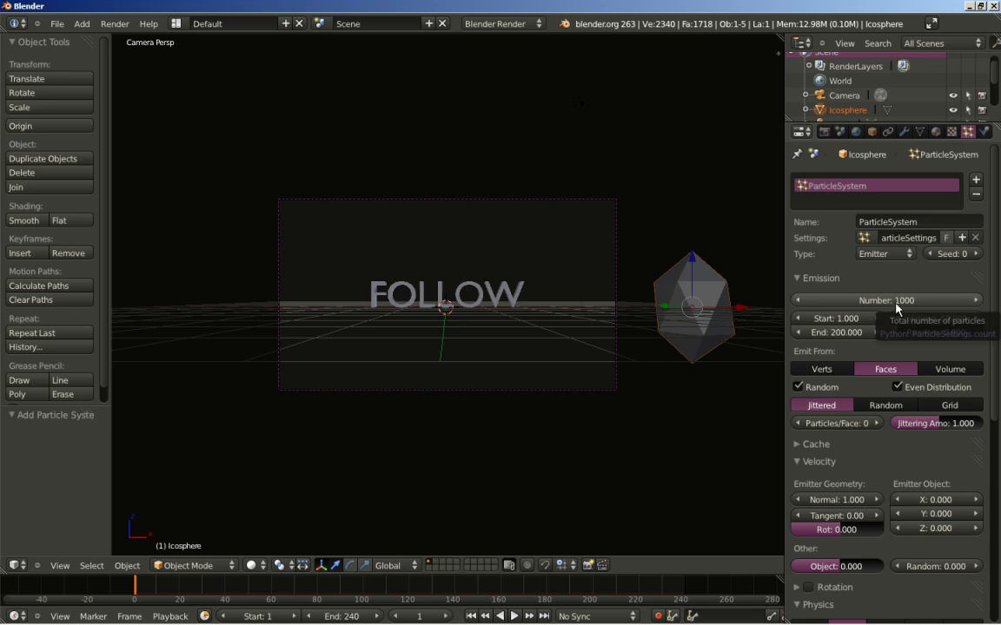
{"action": "left_click", "coordinate": [880, 310]}
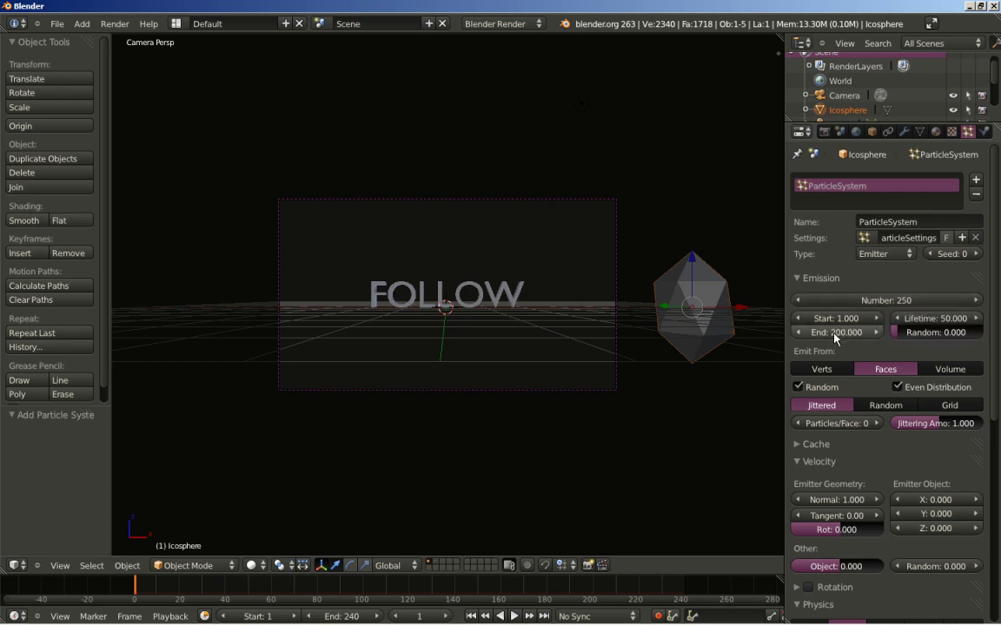
{"action": "left_click", "coordinate": [835, 341]}
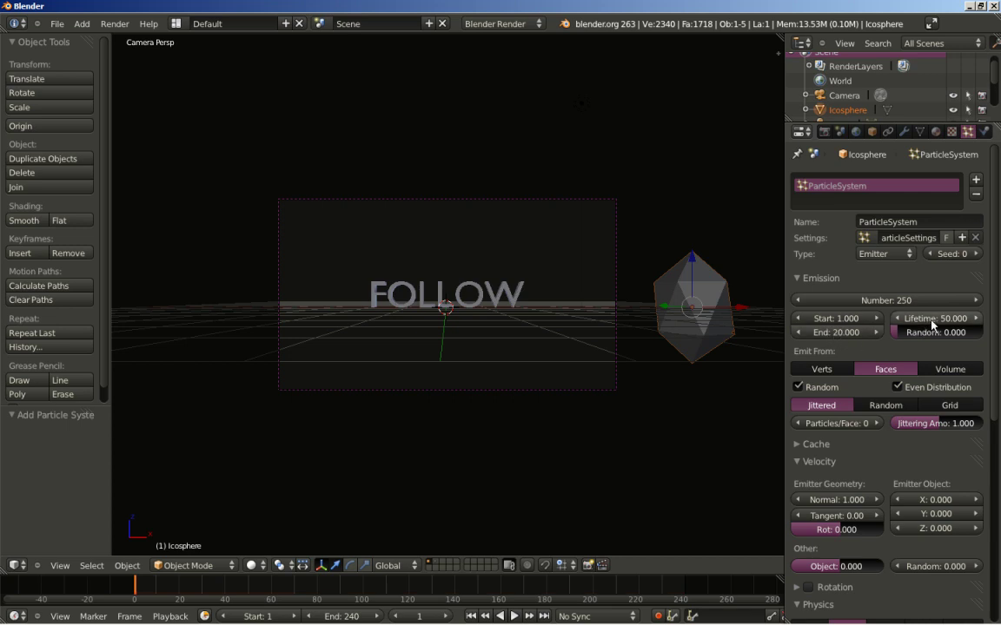
Set particle Lifetime to 450 and adjust the render animation end frame.
{"action": "left_click", "coordinate": [939, 326]}
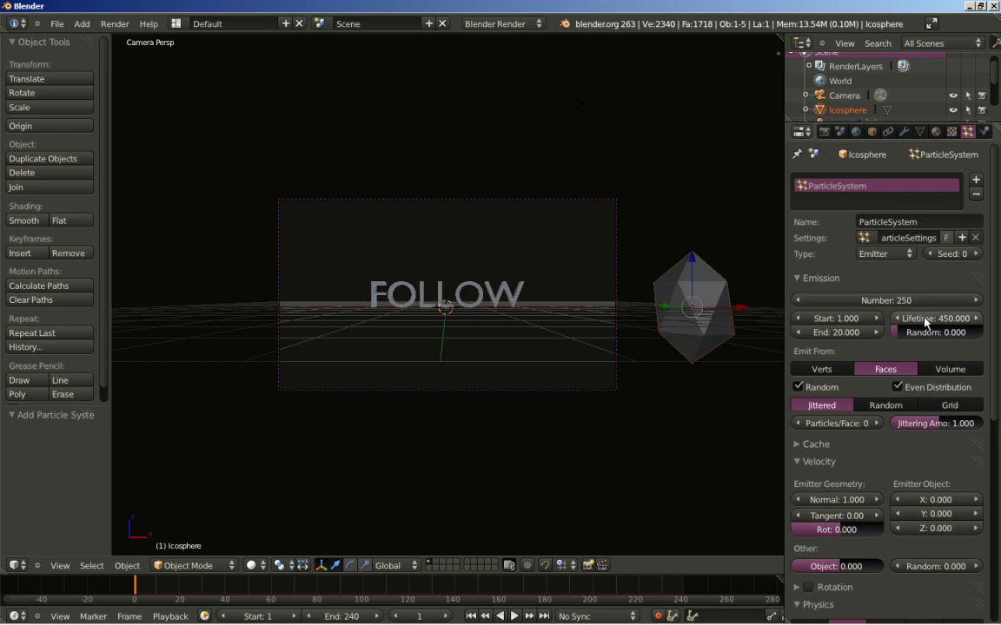
{"action": "left_click", "coordinate": [829, 138]}
{"action": "left_click", "coordinate": [948, 331]}
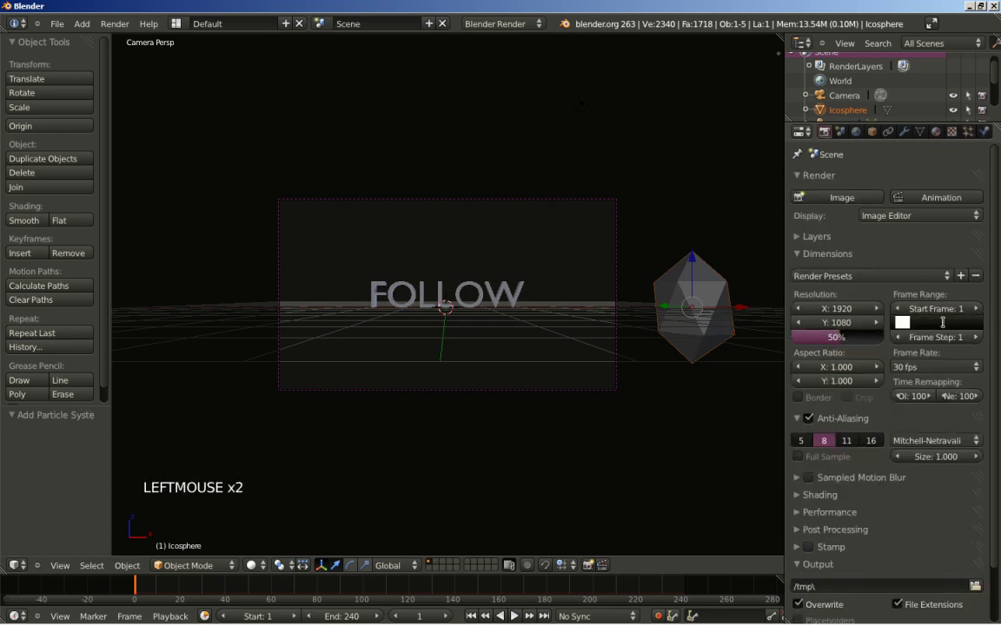
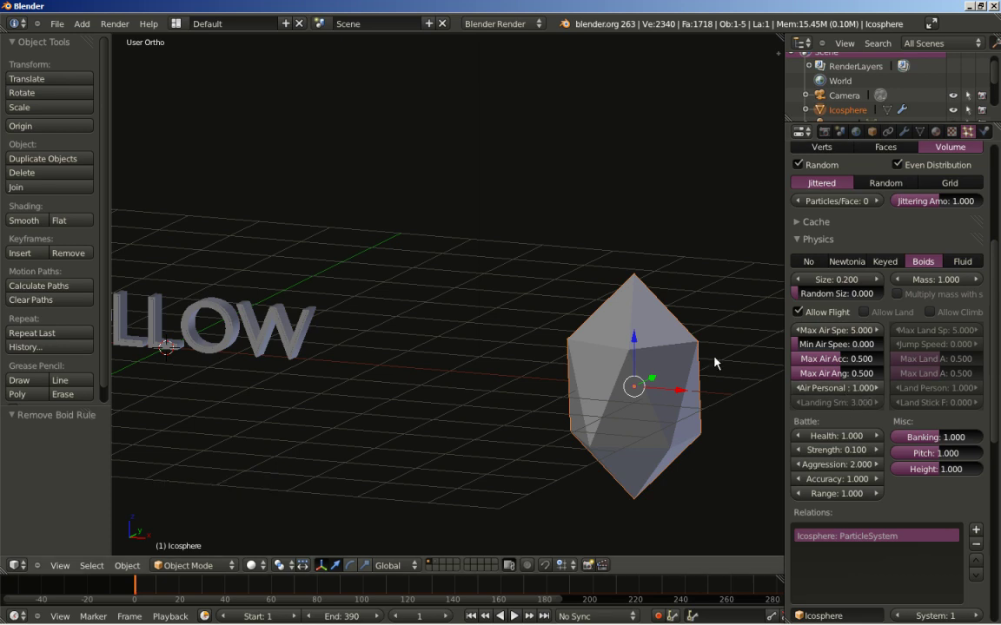
Test-play the animation, then set the boids' Air Personal Space to 5.0.
{"action": "key", "text": "alt+a"}
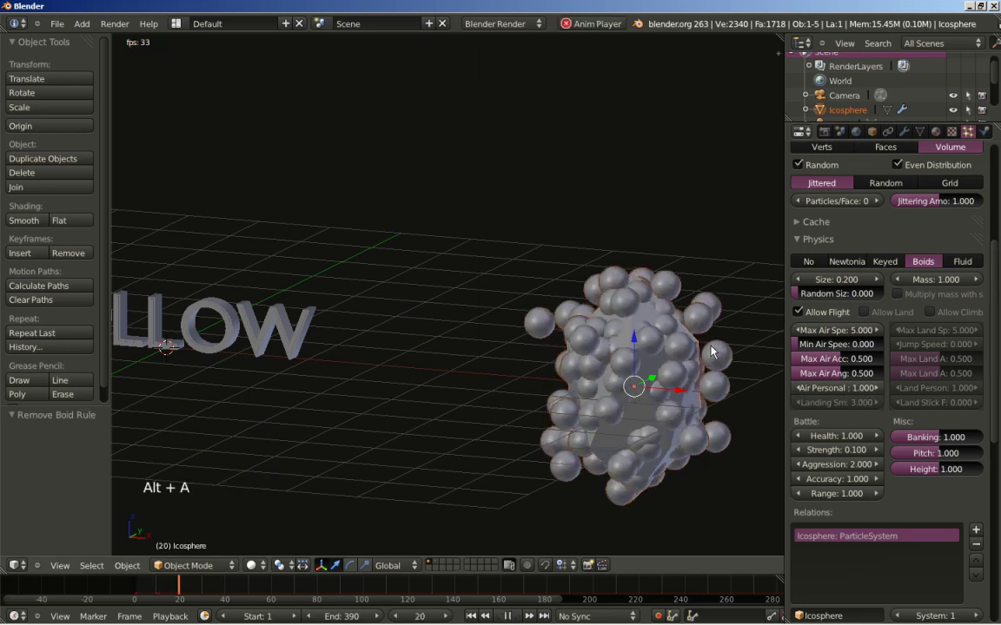
{"action": "key", "text": "Escape"}
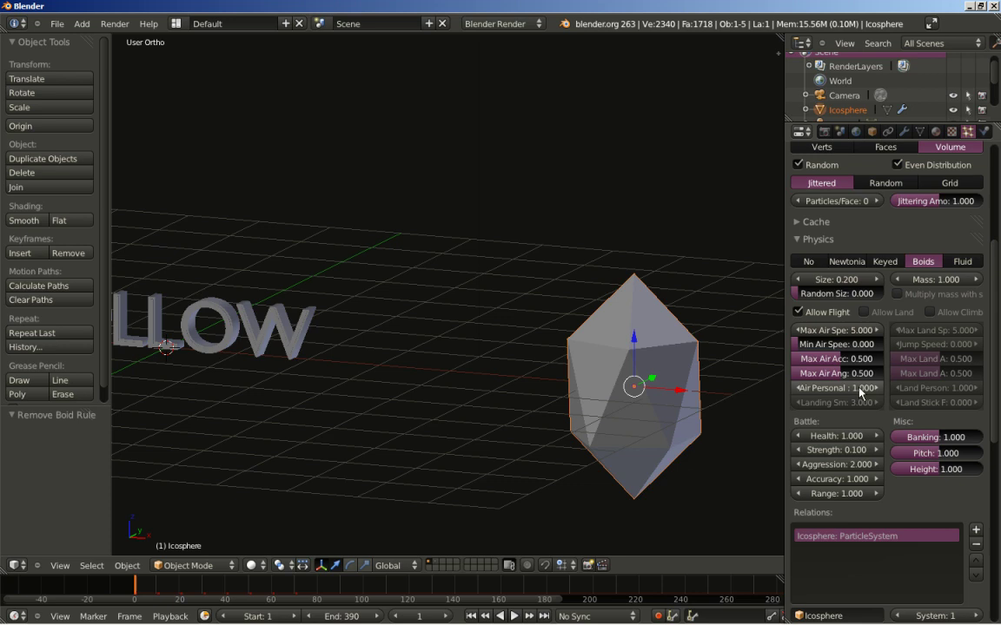
{"action": "left_click", "coordinate": [851, 398]}
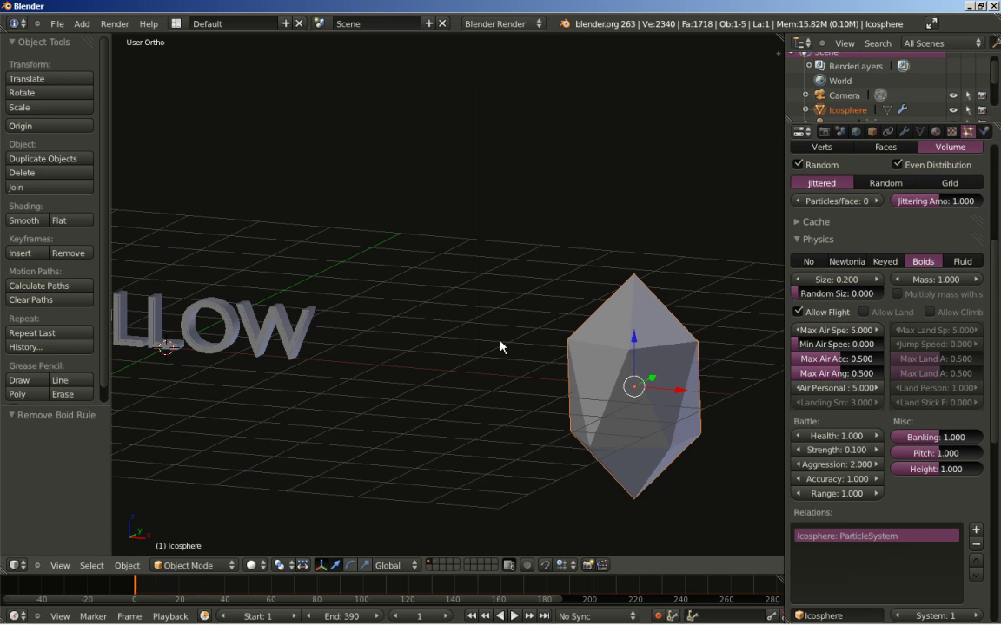
Select the FOLLOW text and show its Physics properties for a force field.
{"action": "scroll", "scroll_direction": "down", "scroll_amount": 3}
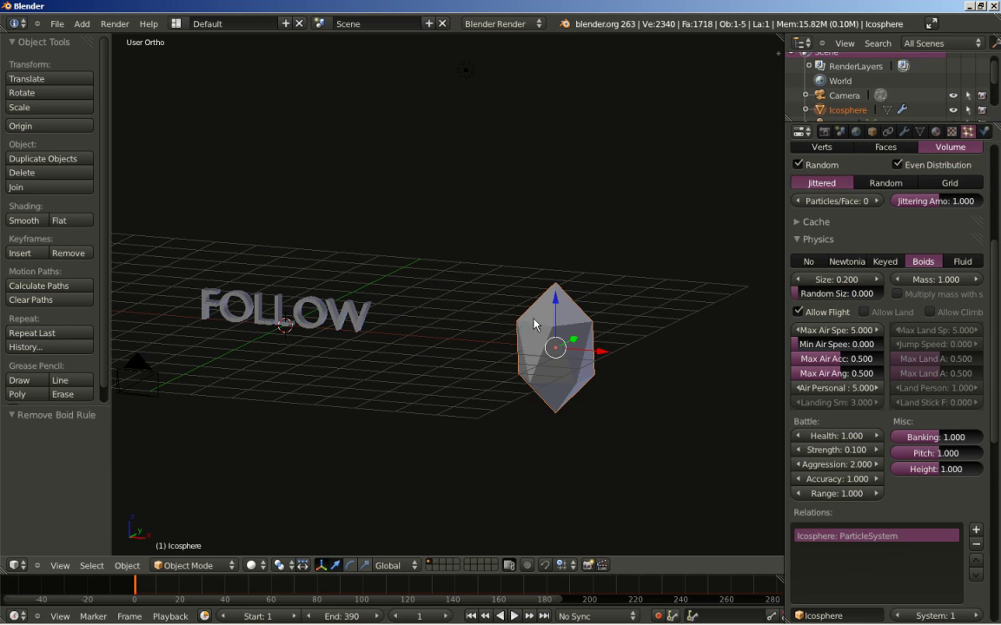
{"action": "scroll", "scroll_direction": "up", "scroll_amount": 3}
{"action": "scroll", "scroll_direction": "up", "scroll_amount": 3}
{"action": "right_click", "coordinate": [318, 316]}
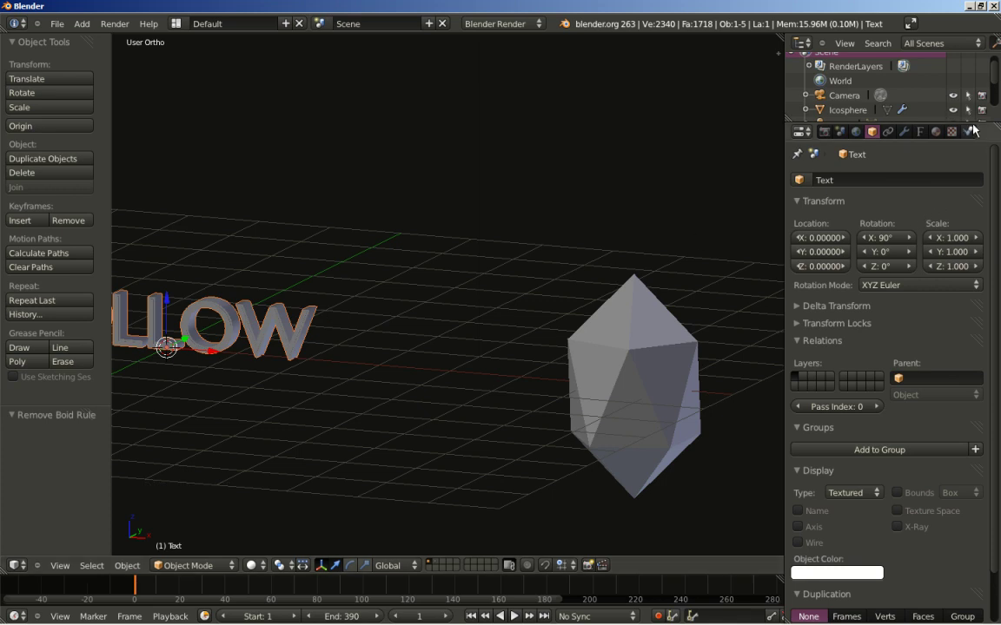
{"action": "left_click", "coordinate": [973, 134]}
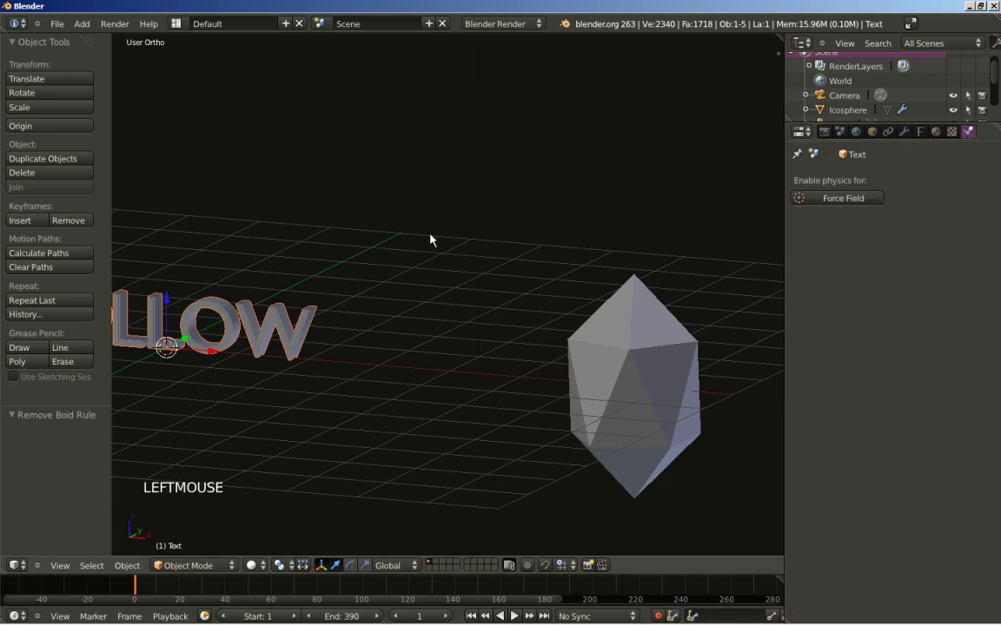
{"action": "middle_click", "coordinate": [372, 252]}
{"action": "scroll", "scroll_direction": "up", "scroll_amount": 3}
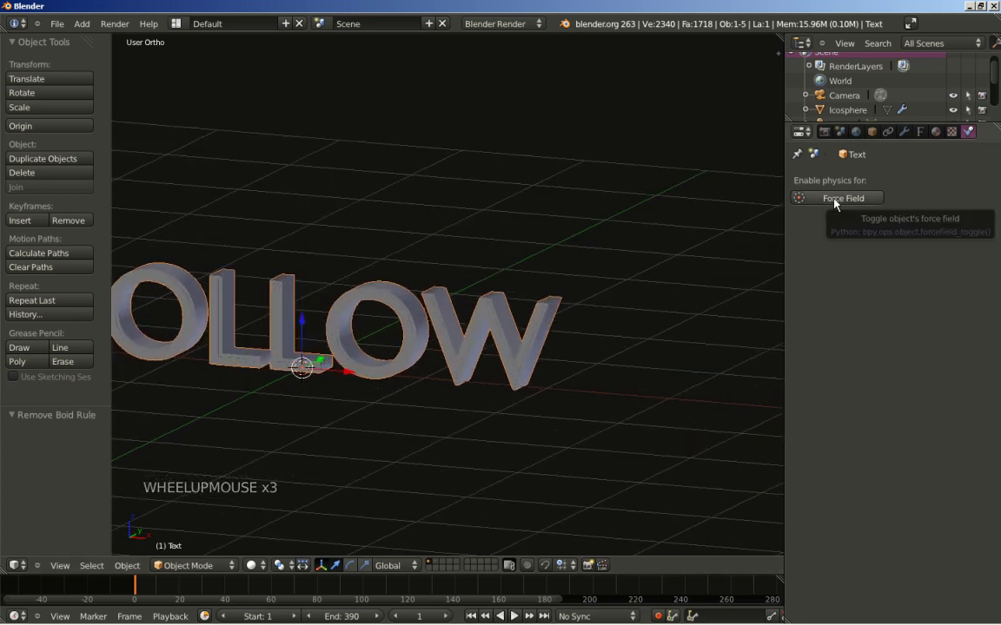
Make the FOLLOW text a Harmonic force field with strength 4, damping 0.4 and noise 0.100.
{"action": "left_click", "coordinate": [841, 205]}
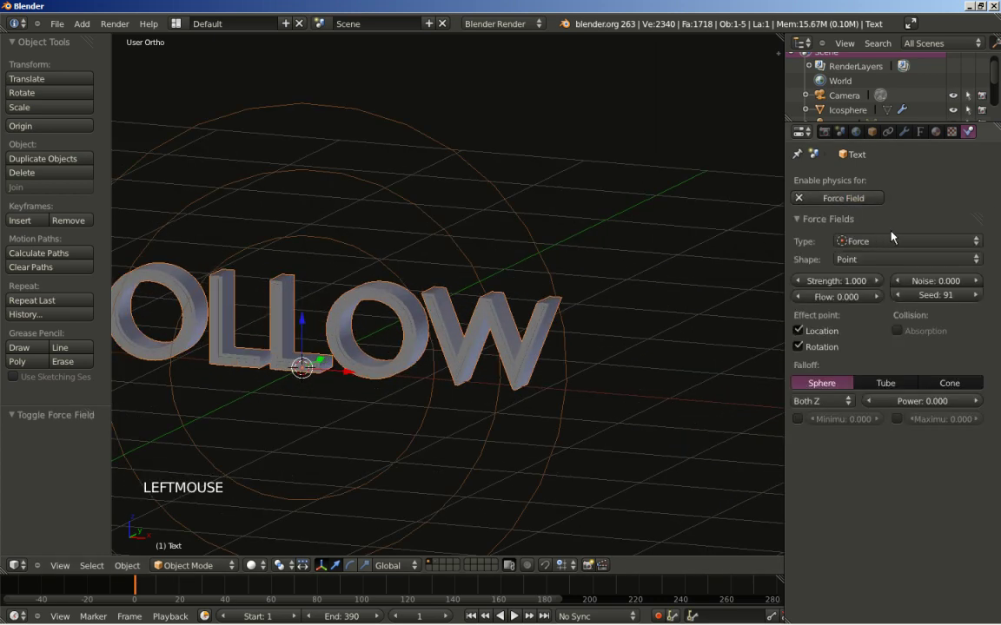
{"action": "left_click", "coordinate": [903, 246]}
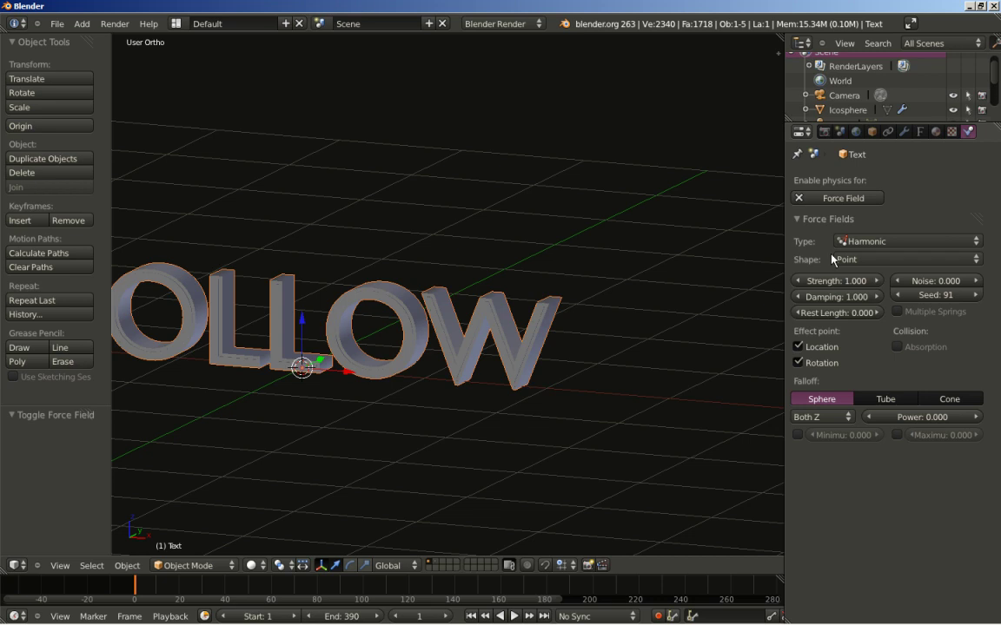
{"action": "left_click", "coordinate": [845, 290]}
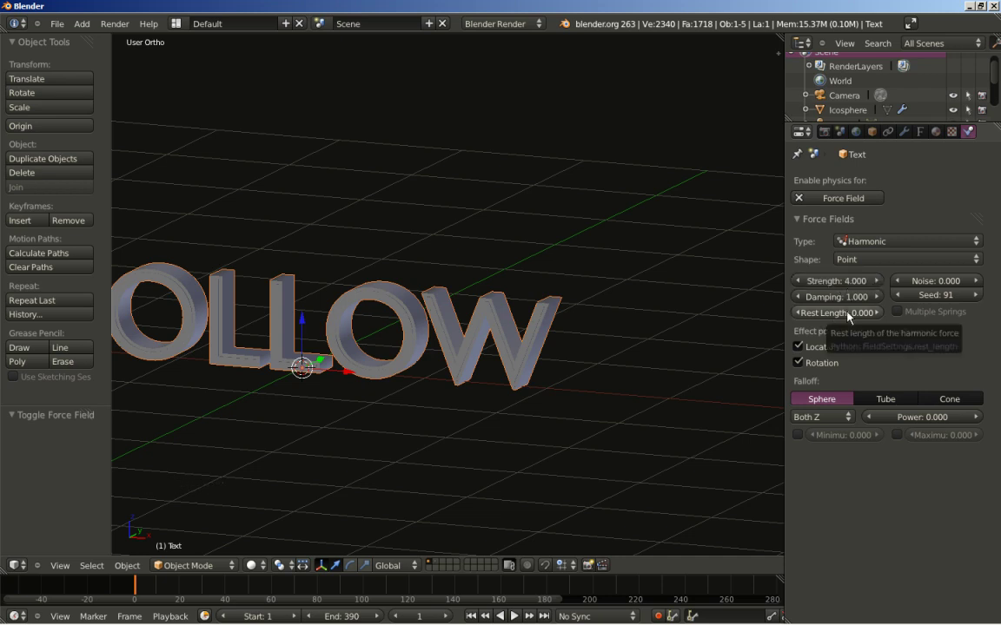
{"action": "left_click", "coordinate": [847, 301]}
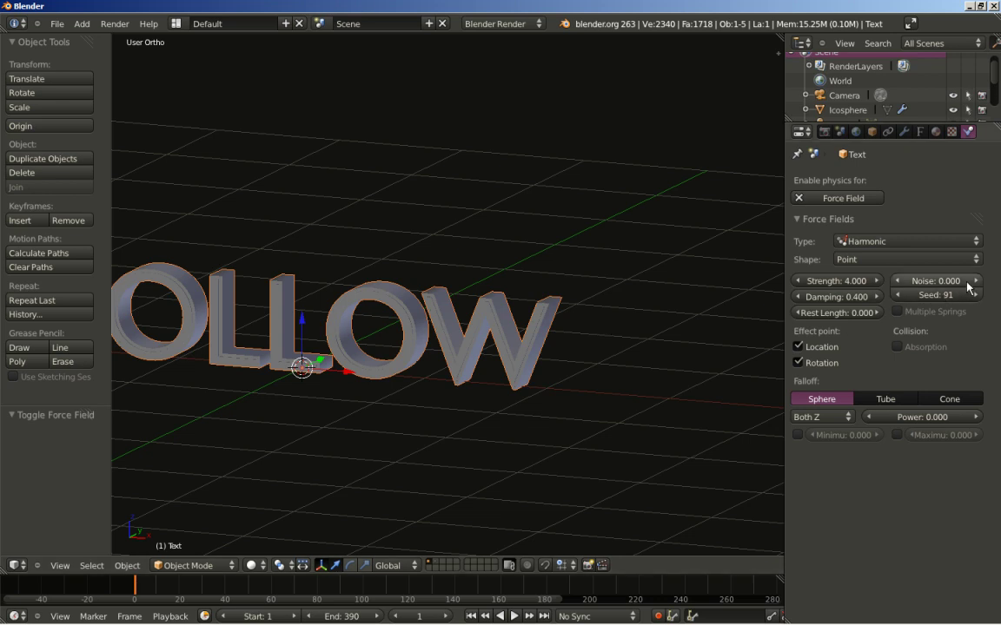
{"action": "left_click", "coordinate": [980, 288]}
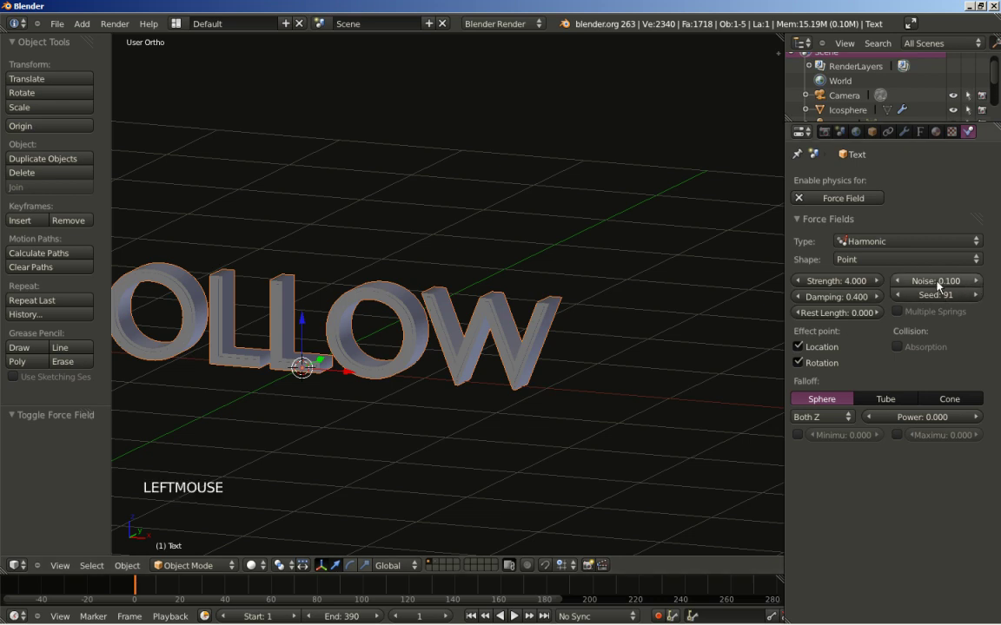
{"action": "scroll", "scroll_direction": "down", "scroll_amount": 3}
{"action": "scroll", "scroll_direction": "down", "scroll_amount": 3}
Change the force field shape from Point to Surface and check the swarm in playback.
{"action": "key", "text": "alt+a"}
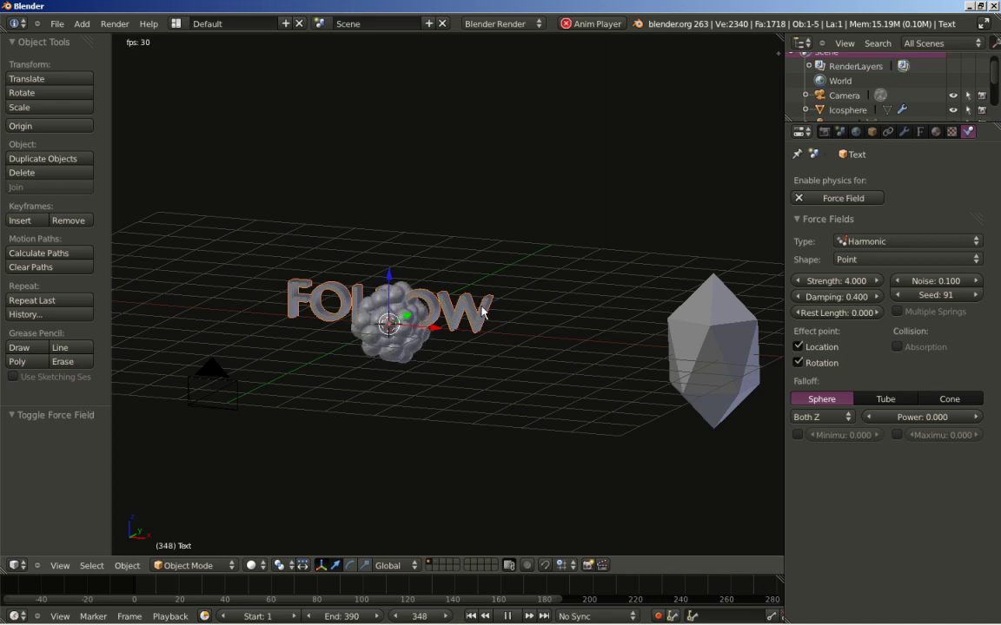
{"action": "key", "text": "Escape"}
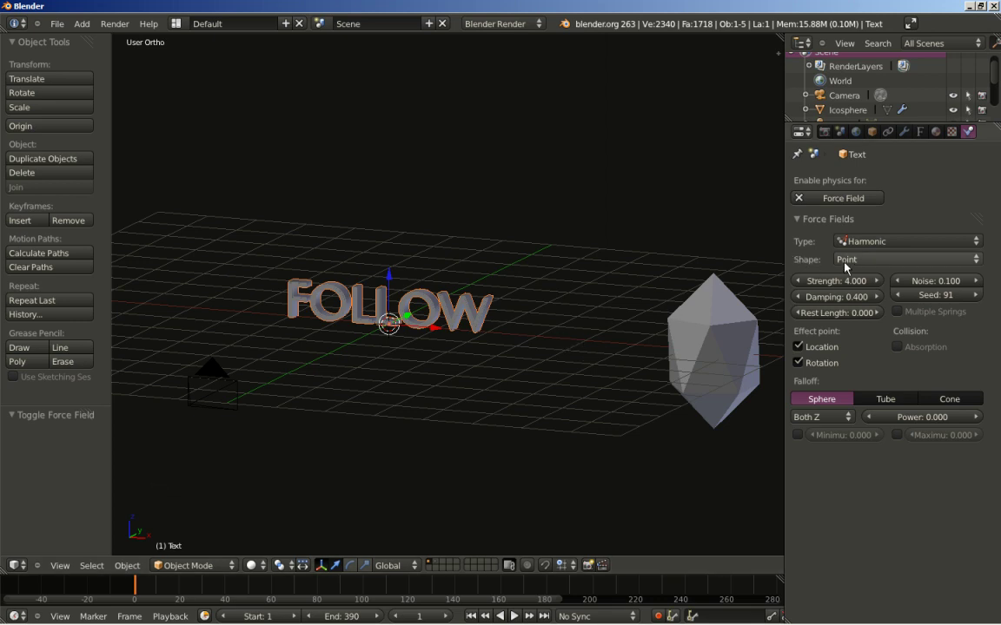
{"action": "left_click", "coordinate": [860, 266]}
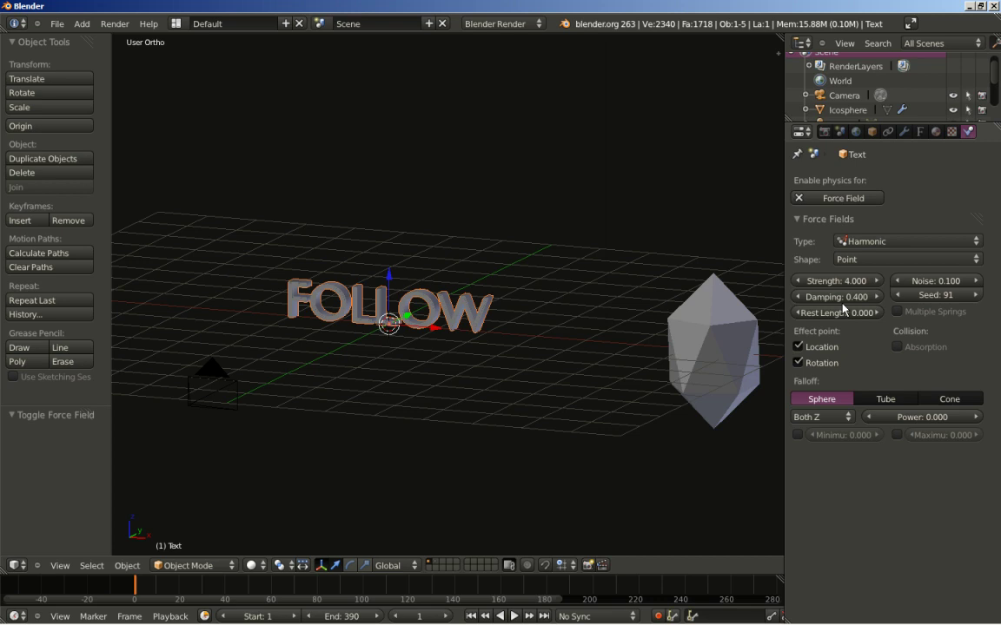
{"action": "left_click", "coordinate": [889, 269]}
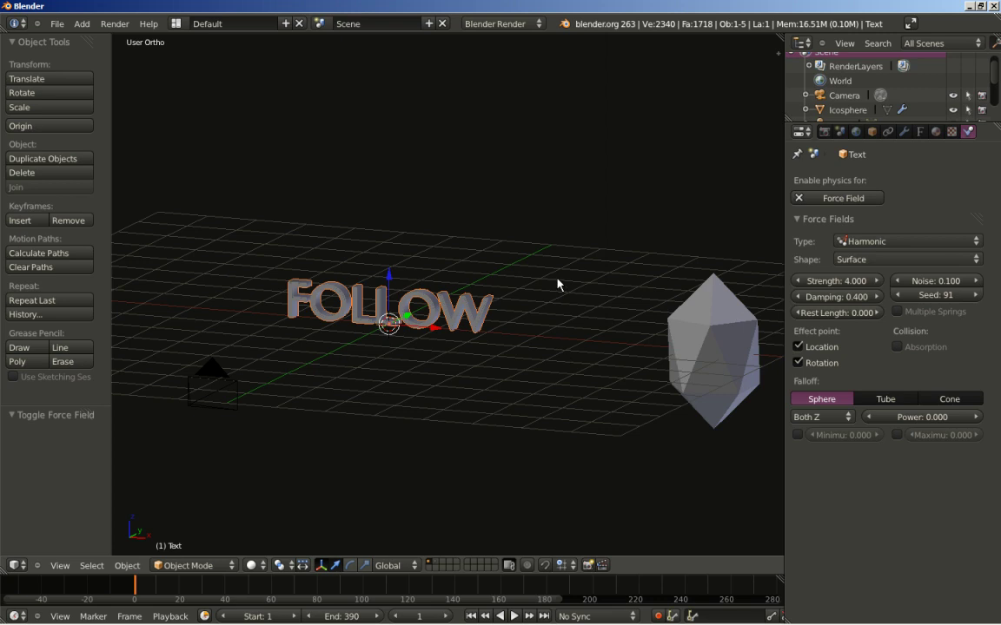
{"action": "key", "text": "alt+a"}
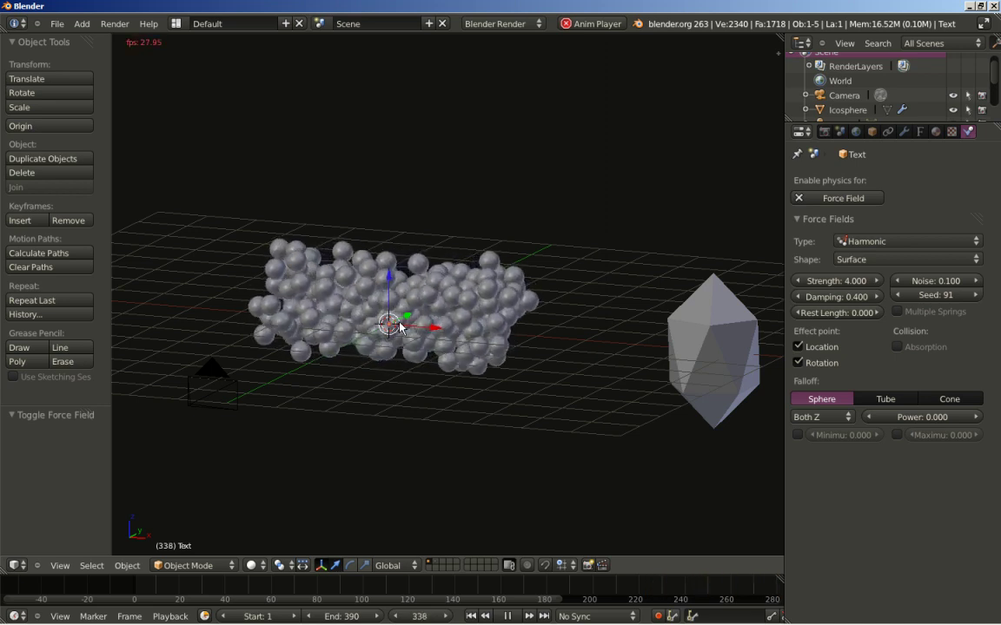
{"action": "key", "text": "Escape"}
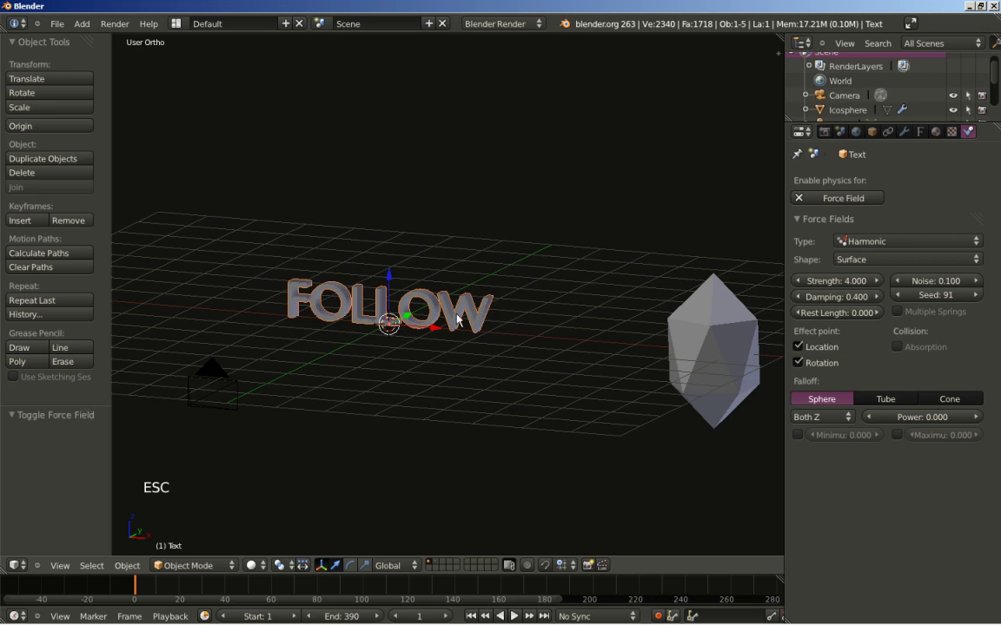
Move the icosphere 2 units down along Z.
{"action": "right_click", "coordinate": [692, 339]}
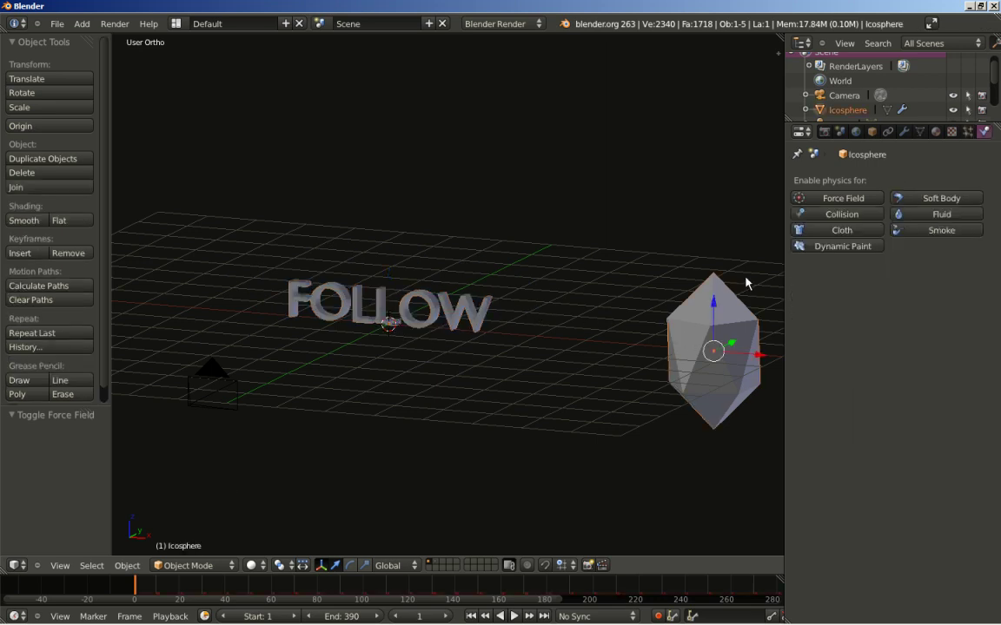
{"action": "key", "text": "g"}
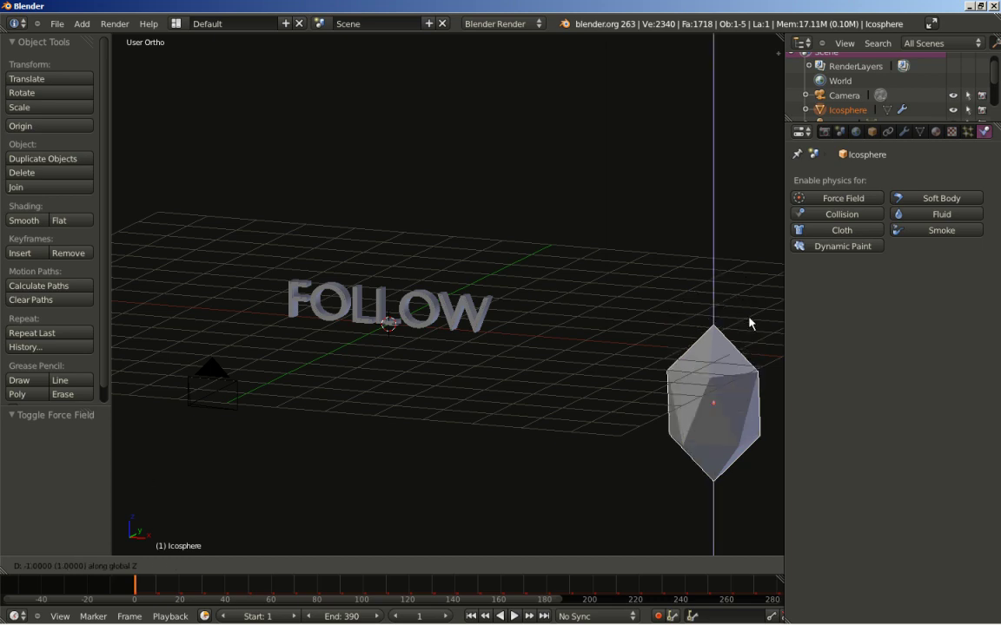
{"action": "left_click", "coordinate": [754, 364]}
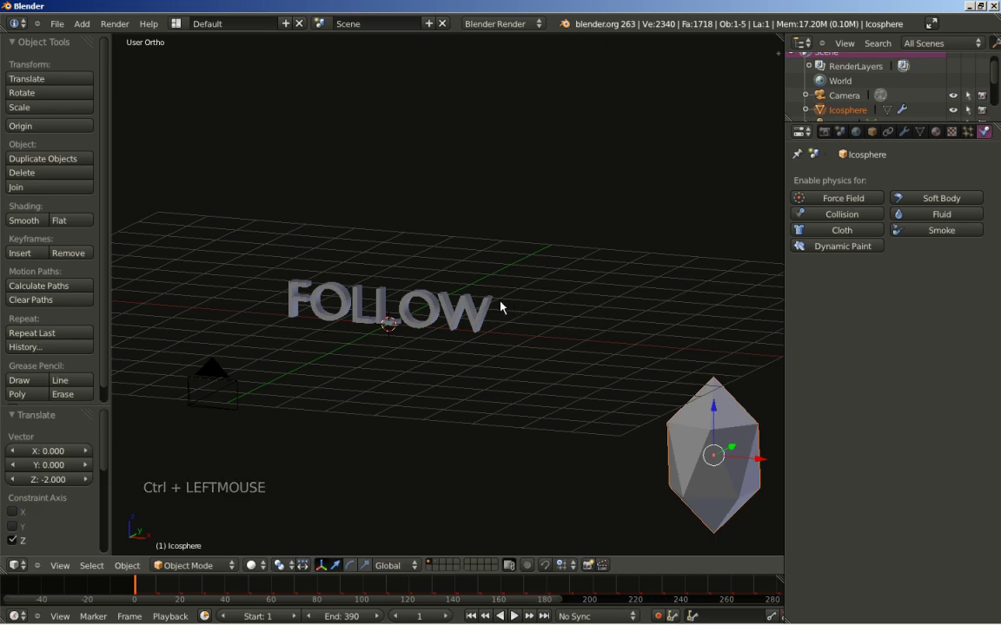
Select the FOLLOW text and frame it through the scene camera (Numpad 0).
{"action": "right_click", "coordinate": [499, 305]}
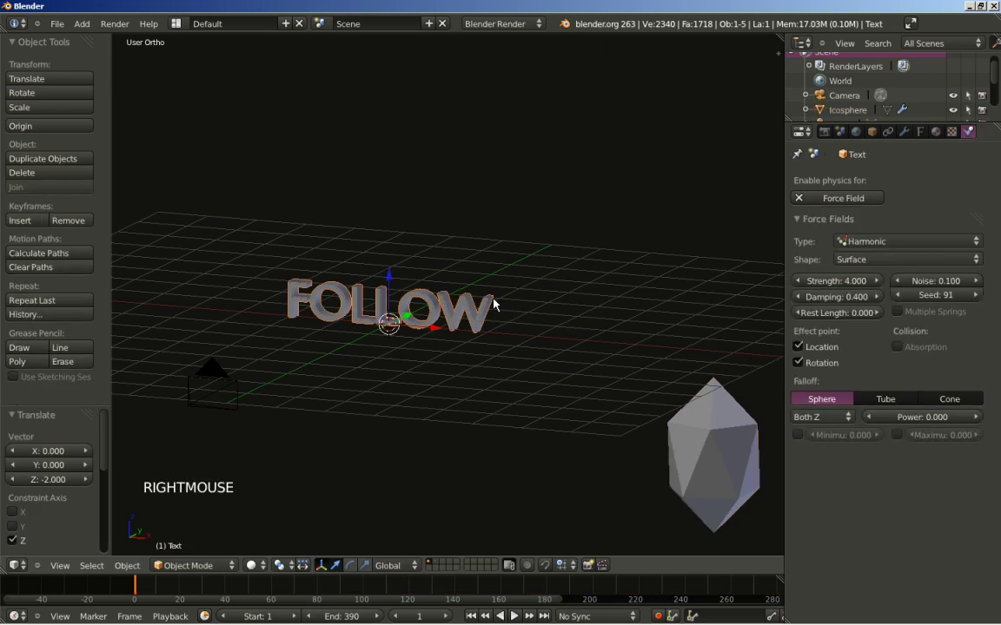
{"action": "scroll", "scroll_direction": "up", "scroll_amount": 3}
{"action": "scroll", "scroll_direction": "up", "scroll_amount": 3}
{"action": "scroll", "scroll_direction": "up", "scroll_amount": 3}
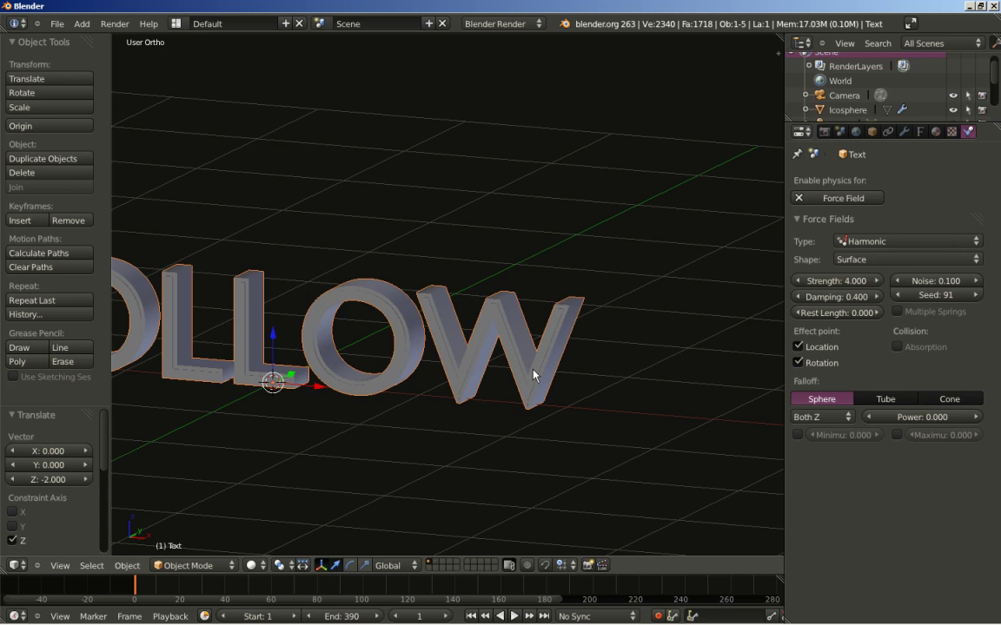
{"action": "key", "text": "KP_0"}
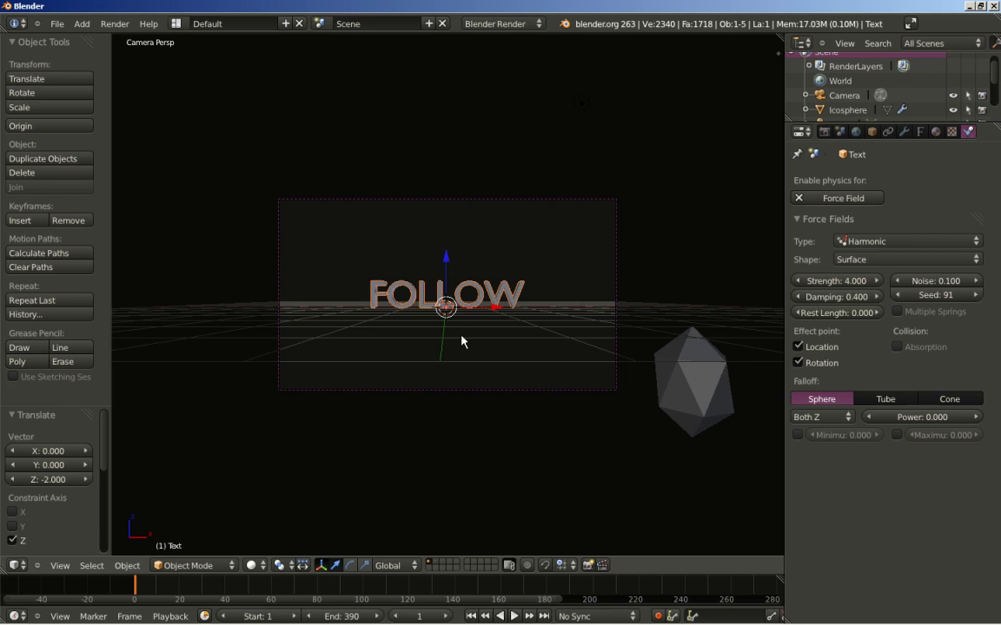
{"action": "scroll", "scroll_direction": "up", "scroll_amount": 3}
{"action": "scroll", "scroll_direction": "down", "scroll_amount": 3}
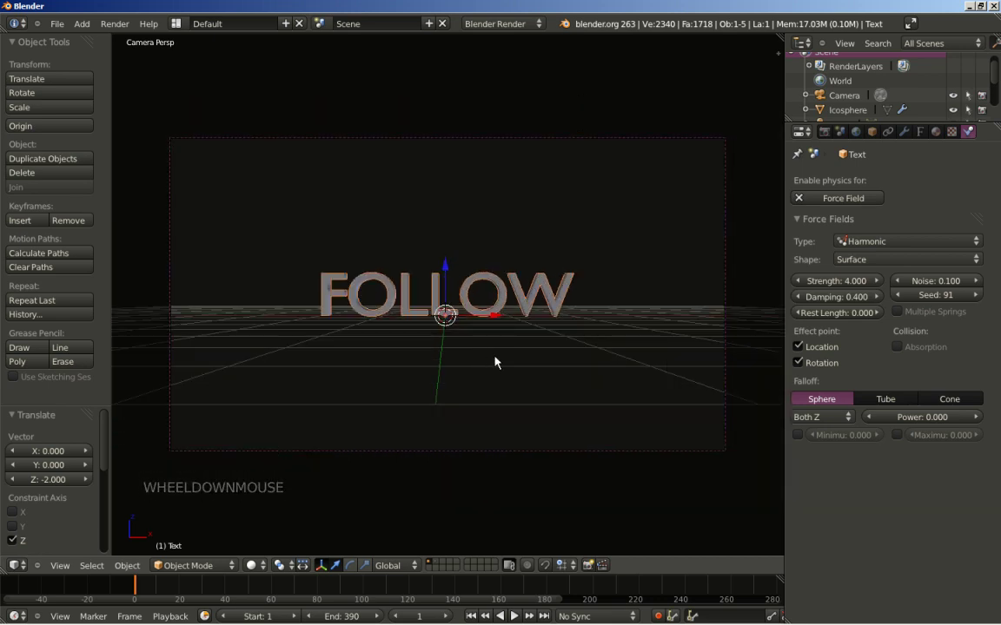
Raise the FOLLOW text 1 unit along Z, keeping it framed in camera view.
{"action": "key", "text": "g"}
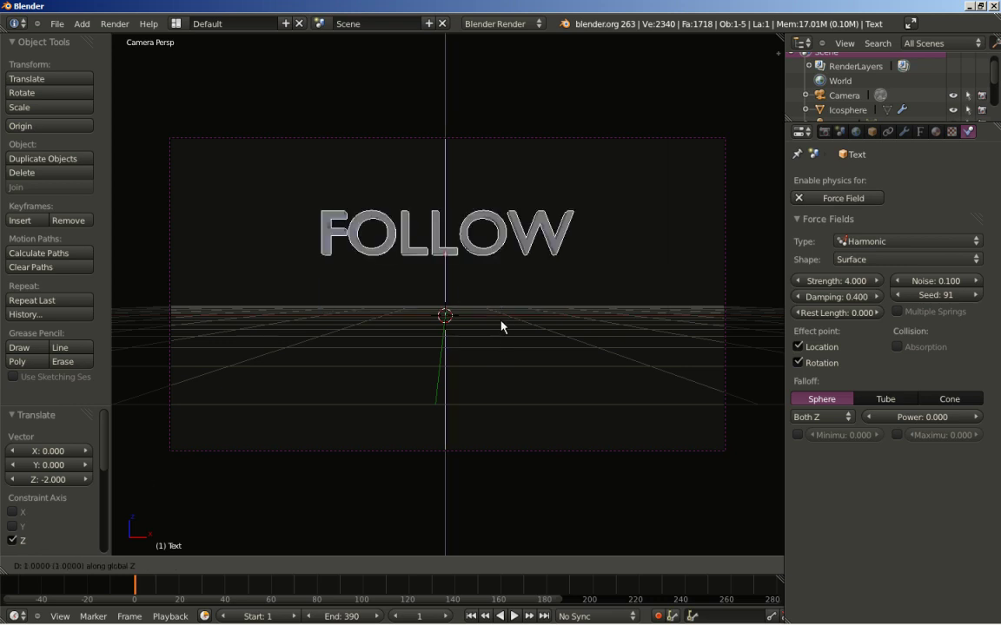
{"action": "left_click", "coordinate": [508, 322]}
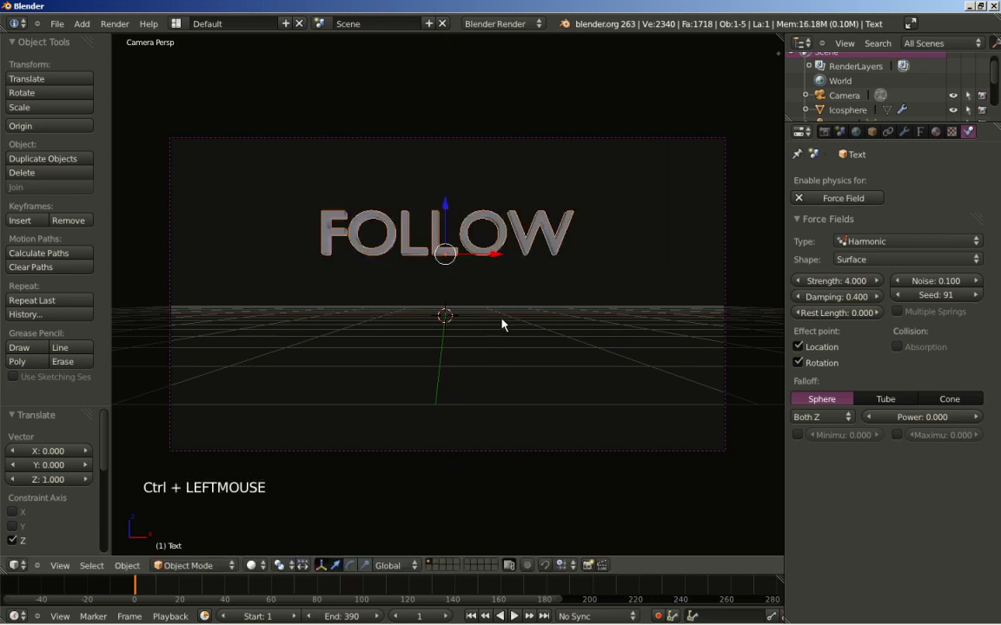
{"action": "scroll", "scroll_direction": "down", "scroll_amount": 3}
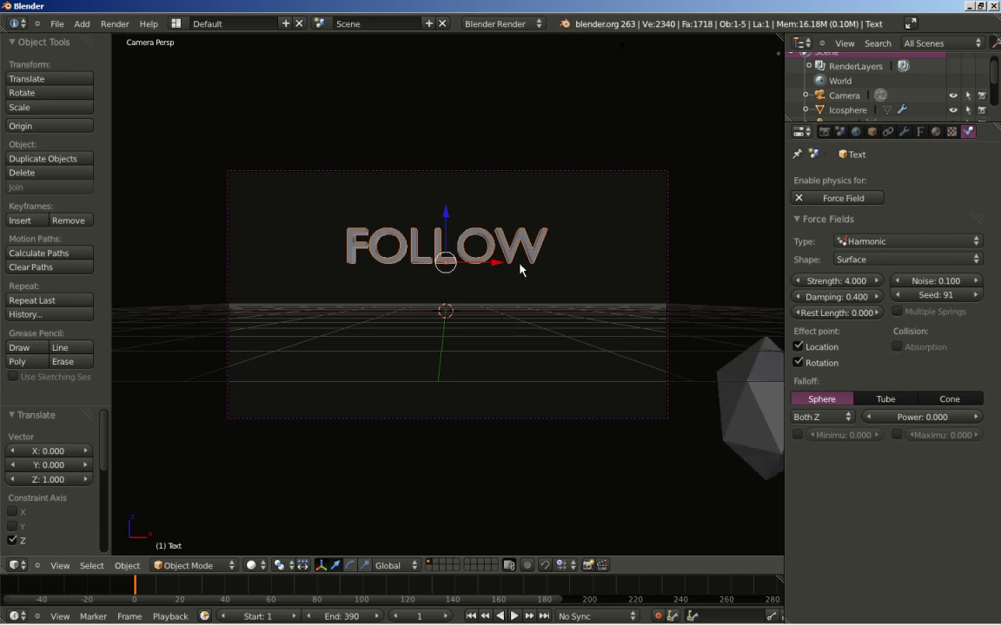
{"action": "scroll", "scroll_direction": "up", "scroll_amount": 3}
{"action": "scroll", "scroll_direction": "down", "scroll_amount": 3}
{"action": "scroll", "scroll_direction": "up", "scroll_amount": 3}
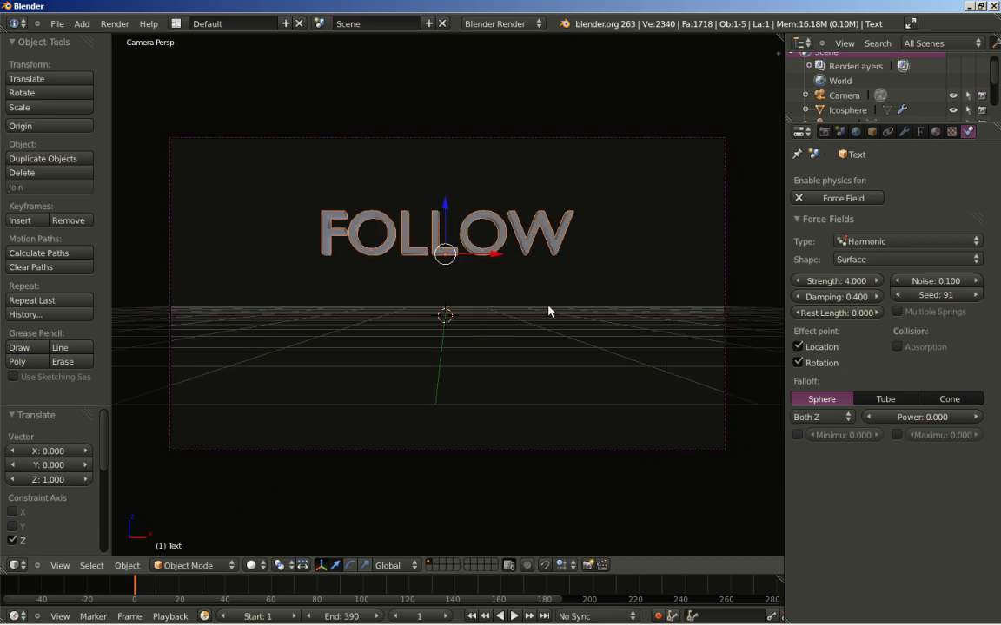
{"action": "key", "text": "i"}
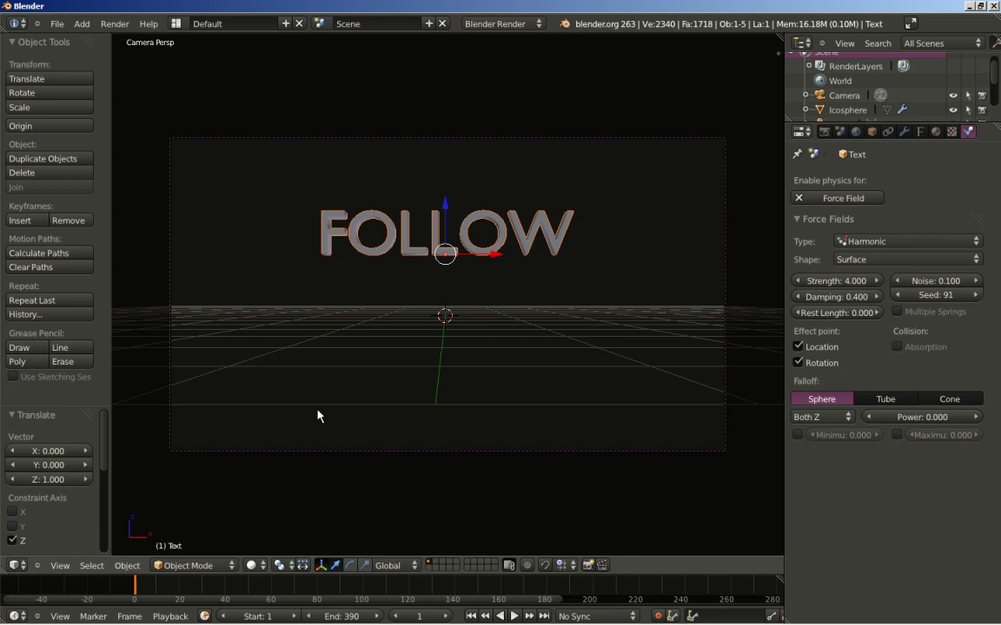
Step forward through frames, lift the text one unit and keyframe its Location.
{"action": "key", "text": "Right"}
{"action": "key", "text": "Right"}
{"action": "key", "text": "Right"}
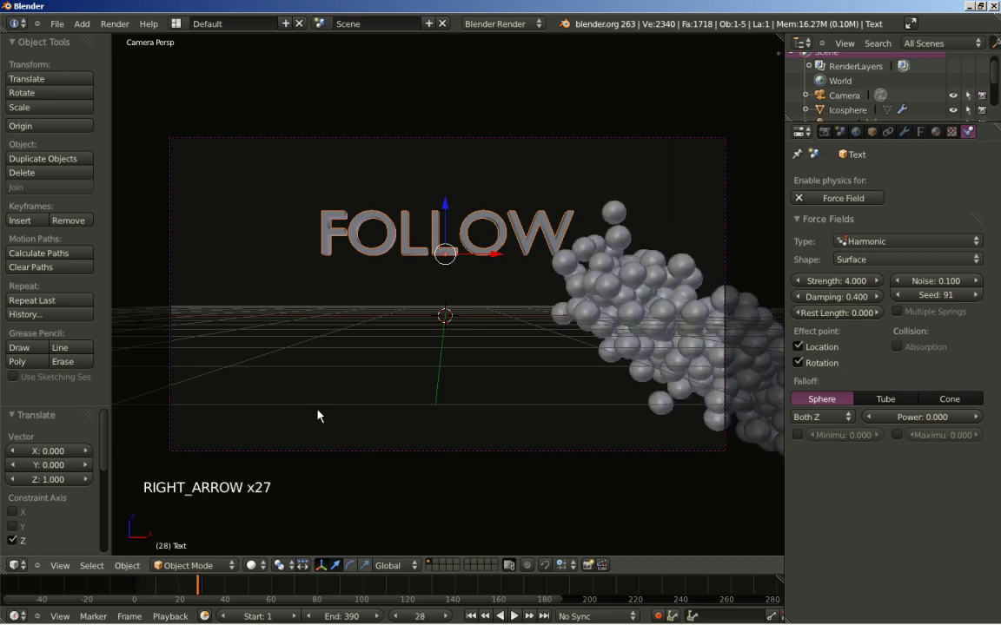
{"action": "key", "text": "Right"}
{"action": "key", "text": "Right"}
{"action": "key", "text": "Right"}
{"action": "key", "text": "Right"}
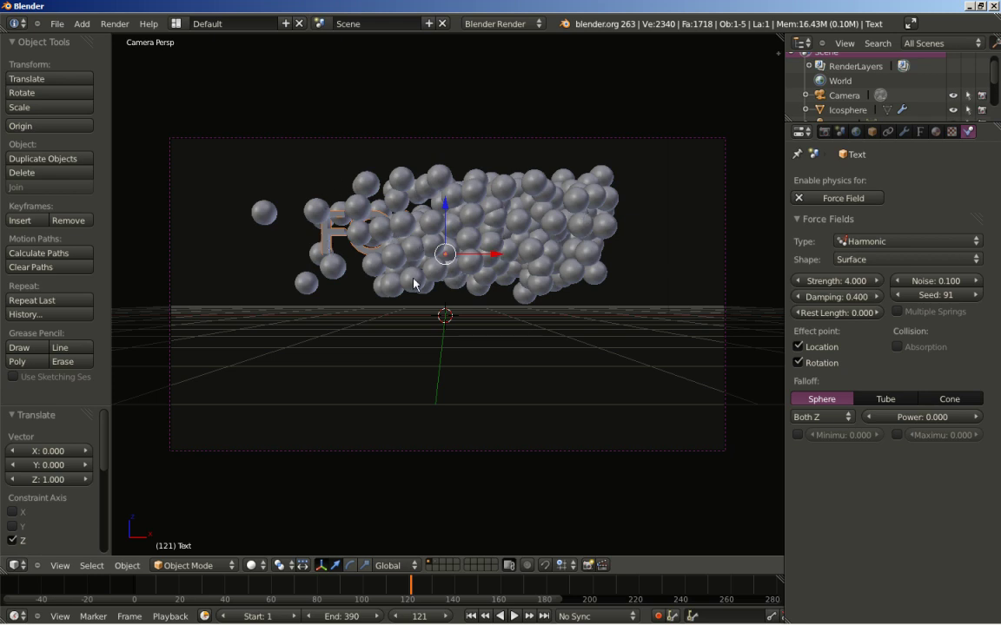
{"action": "key", "text": "Right"}
{"action": "key", "text": "Right"}
{"action": "key", "text": "Right"}
{"action": "key", "text": "Right"}
{"action": "key", "text": "Right"}
{"action": "key", "text": "Right"}
{"action": "key", "text": "Right"}
{"action": "key", "text": "Right"}
{"action": "key", "text": "Right"}
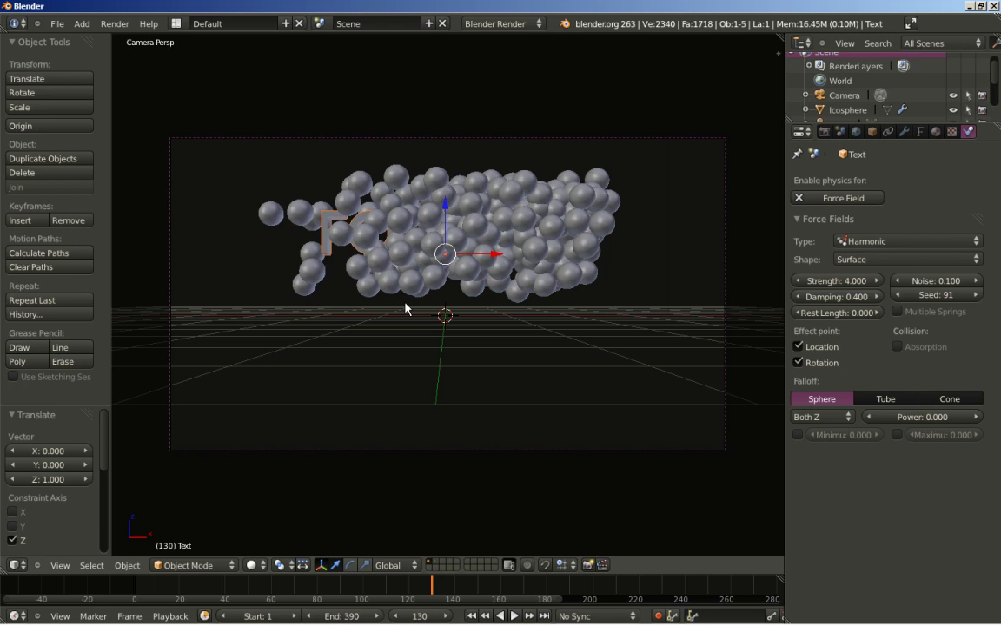
{"action": "key", "text": "i"}
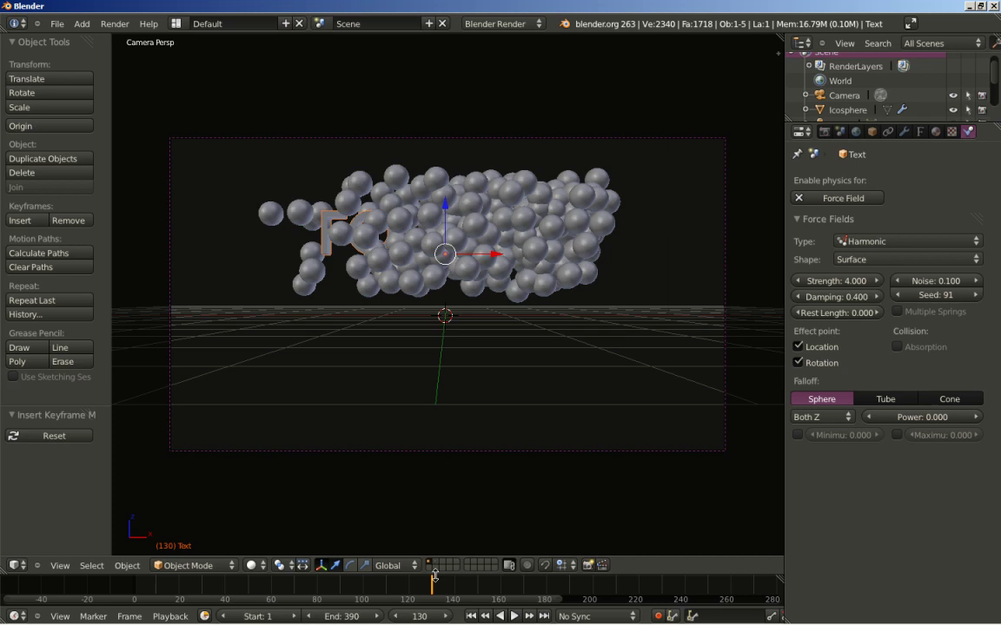
At a later frame, lower the text 2 units and shift it 2 units left along X, keyframing Location.
{"action": "left_click", "coordinate": [438, 585]}
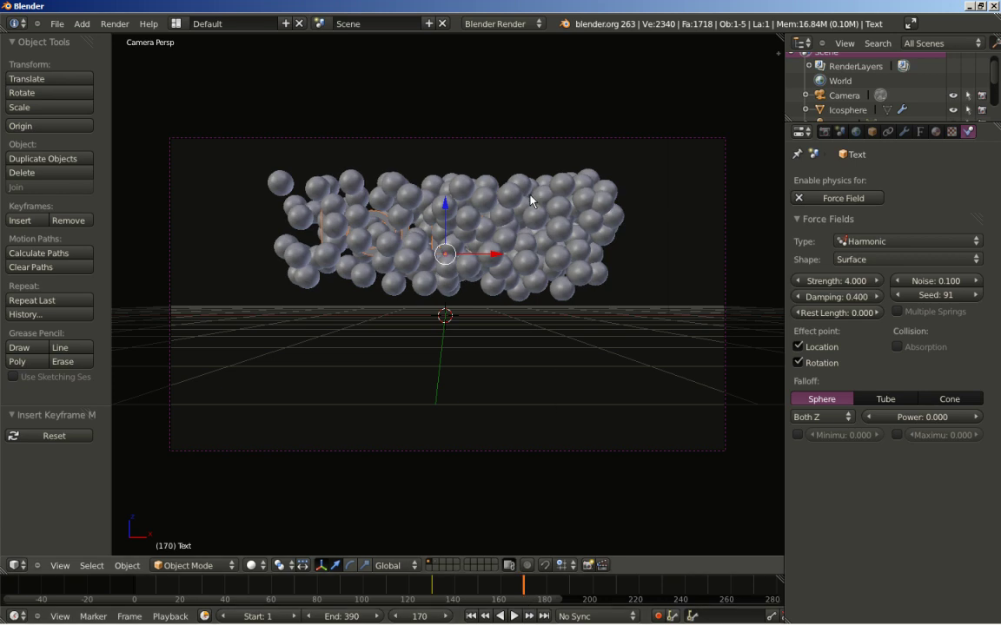
{"action": "key", "text": "g"}
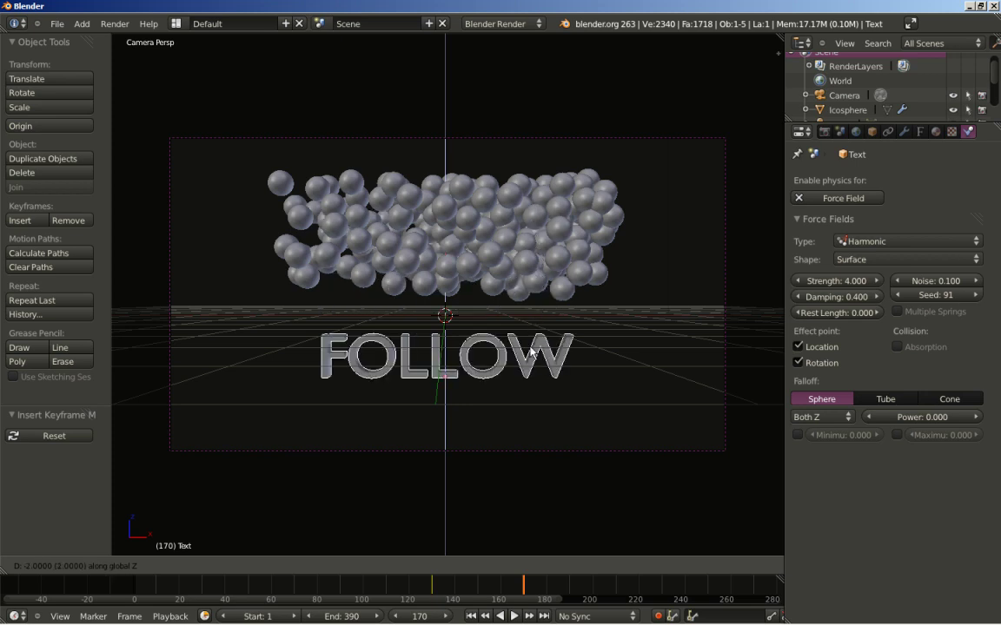
{"action": "left_click", "coordinate": [535, 355]}
{"action": "key", "text": "g"}
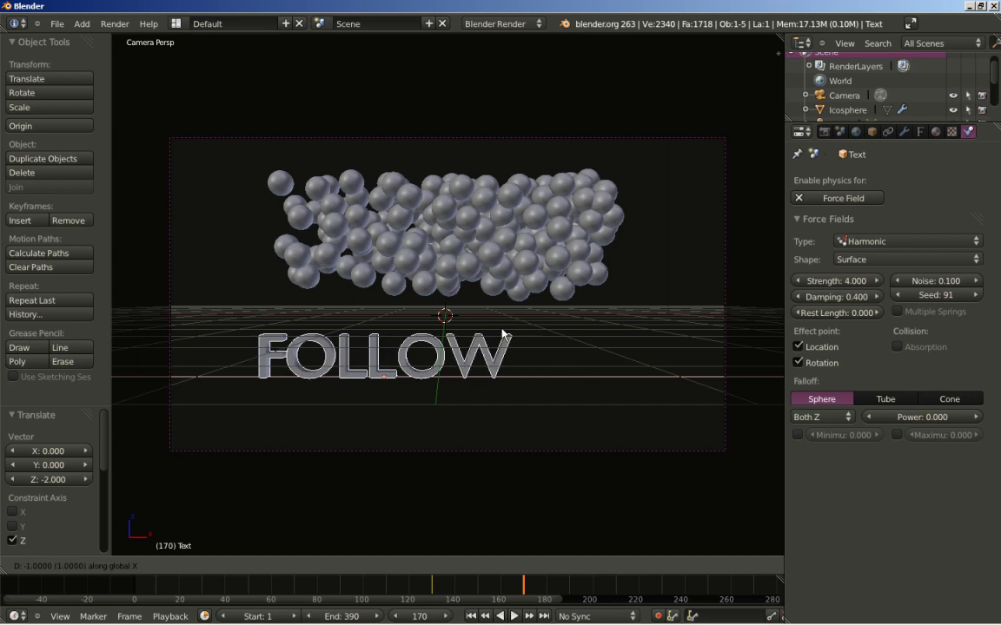
{"action": "left_click", "coordinate": [470, 336]}
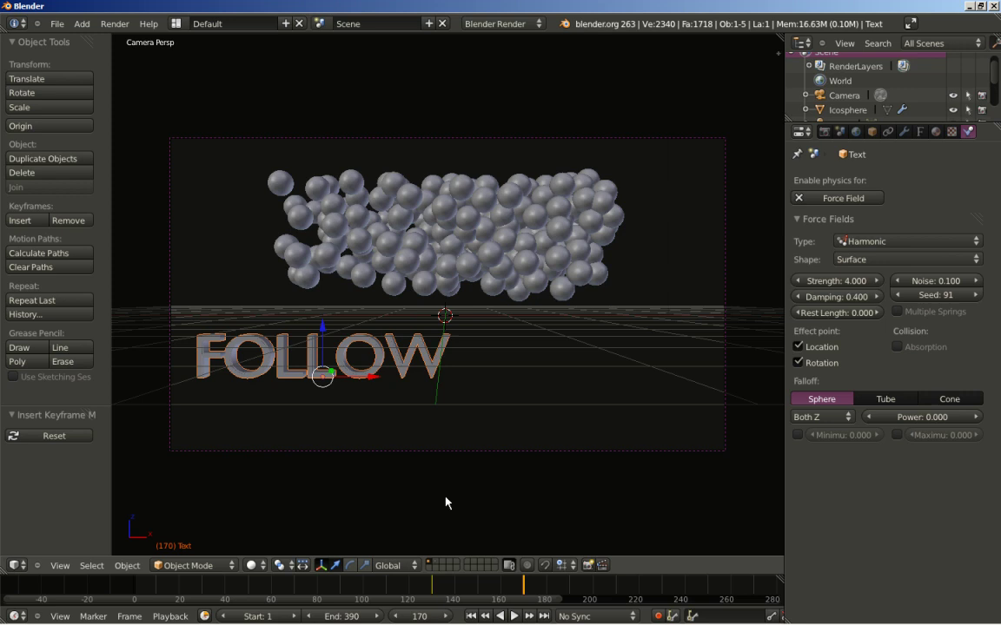
{"action": "middle_click", "coordinate": [417, 589]}
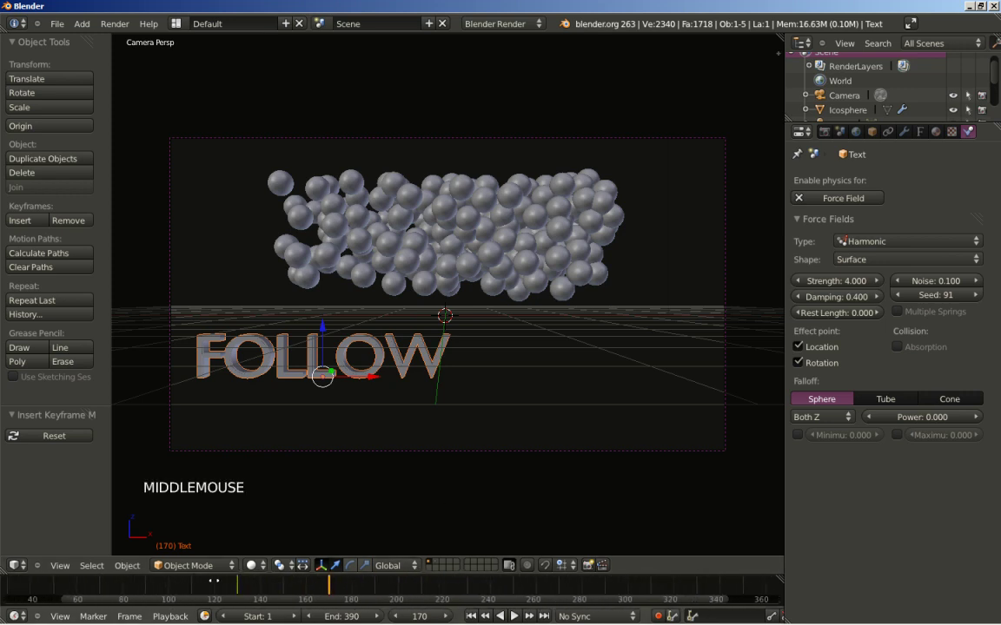
At a still later frame, move the text up 2, 4 along X and 4 along Y, and keyframe Location.
{"action": "left_click", "coordinate": [328, 591]}
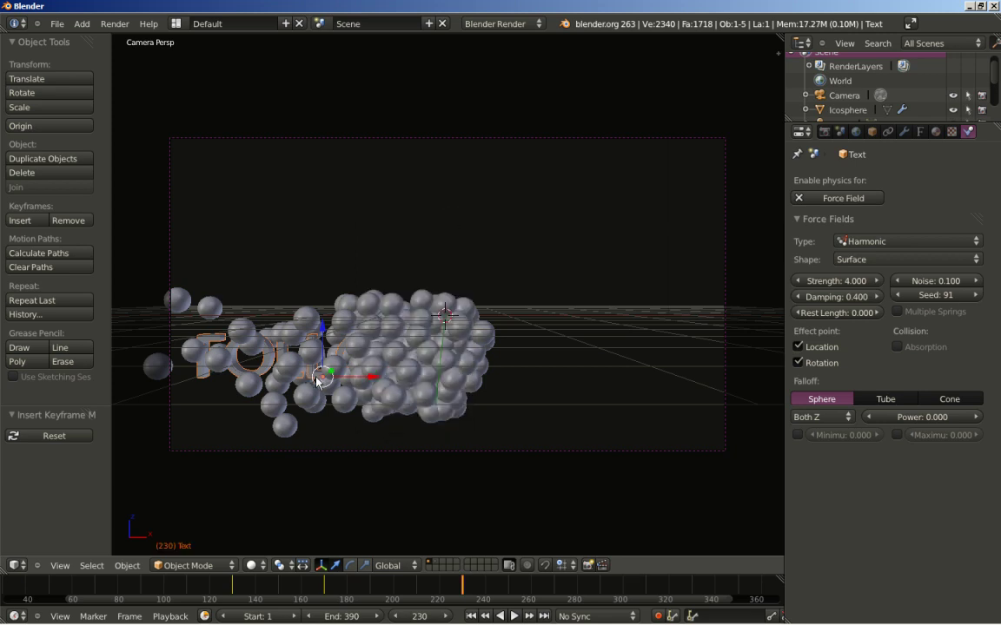
{"action": "left_click", "coordinate": [469, 590]}
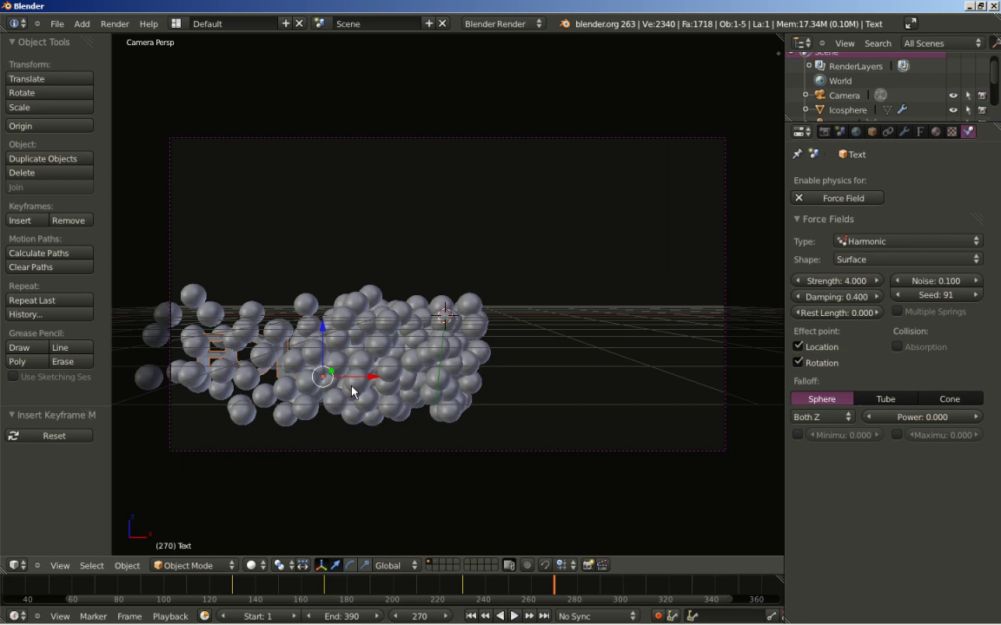
{"action": "key", "text": "g"}
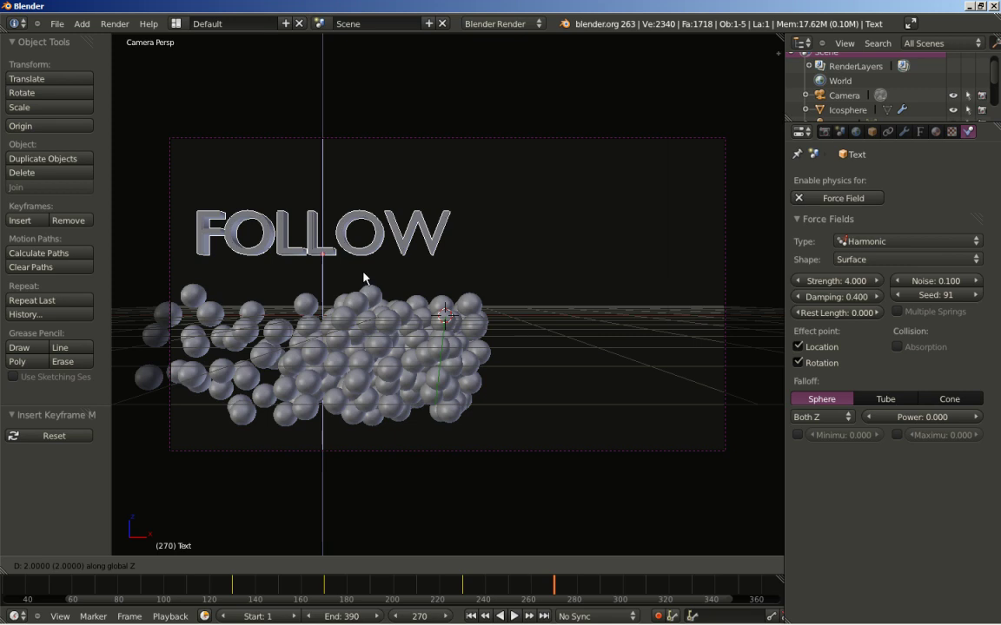
{"action": "left_click", "coordinate": [367, 280]}
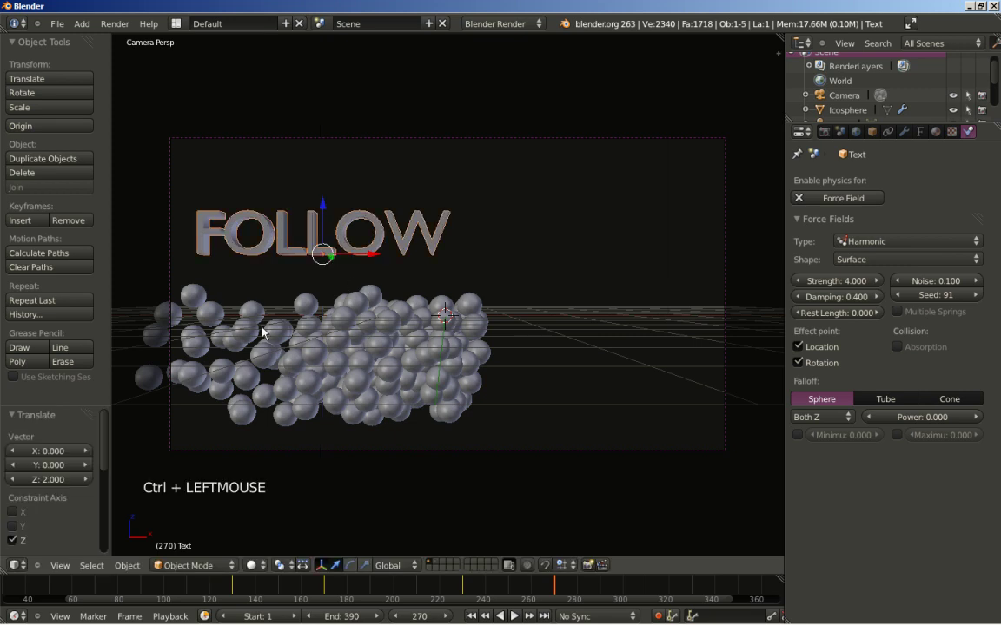
{"action": "key", "text": "g"}
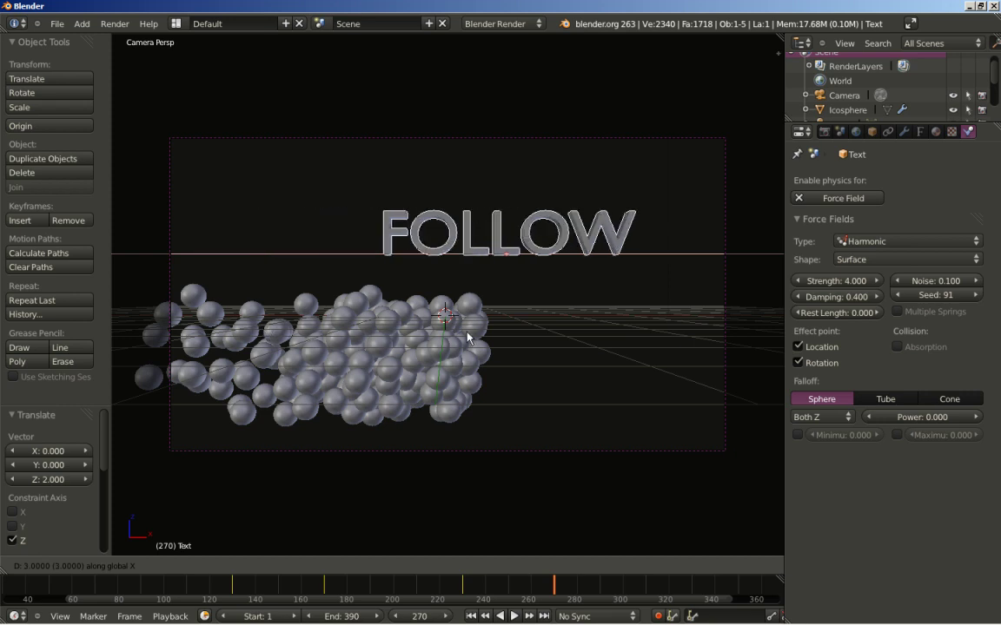
{"action": "left_click", "coordinate": [490, 341]}
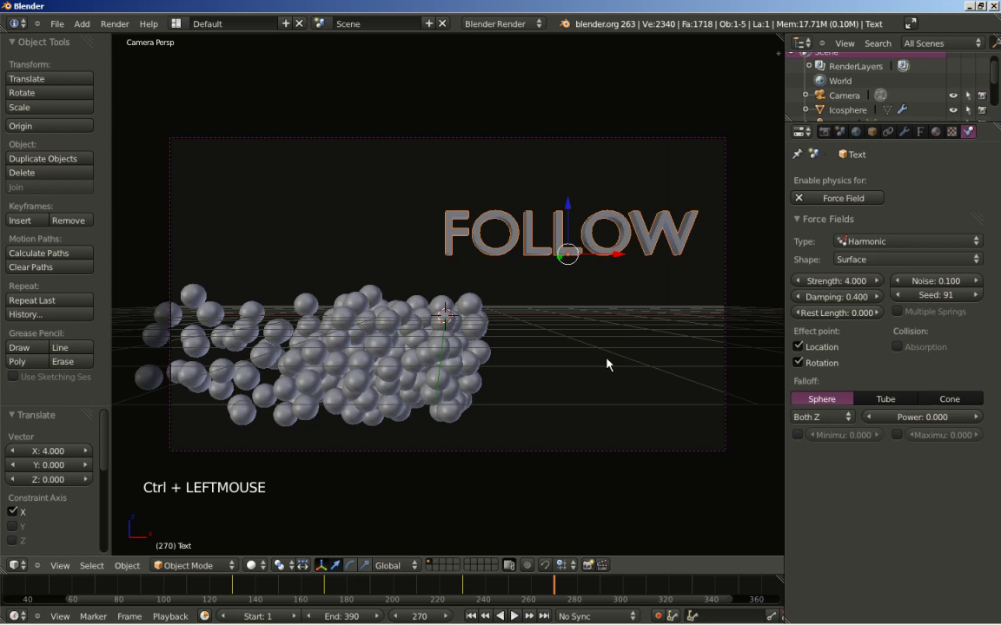
{"action": "key", "text": "g"}
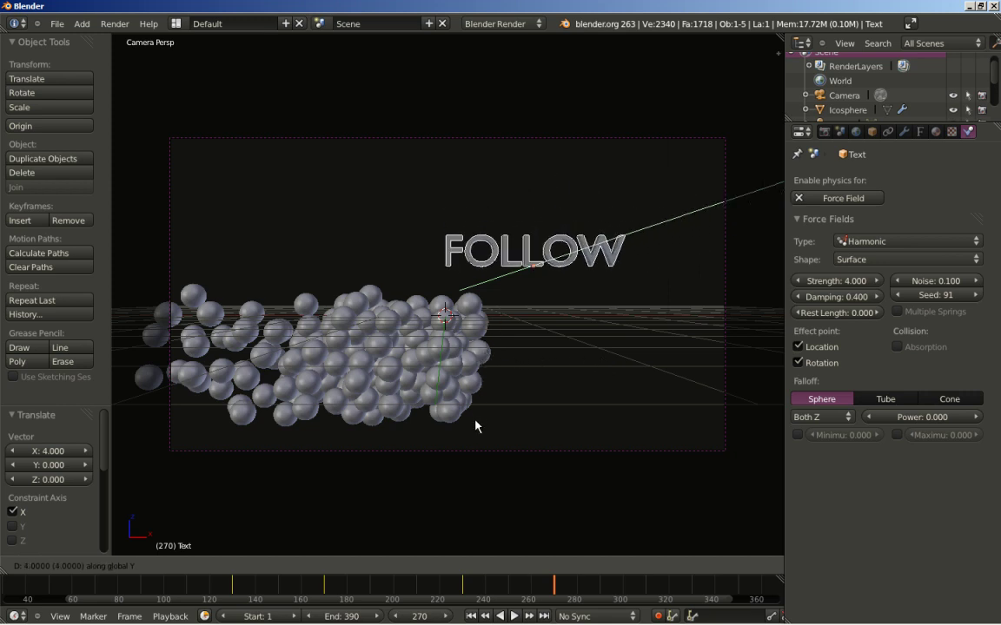
{"action": "left_click", "coordinate": [480, 428]}
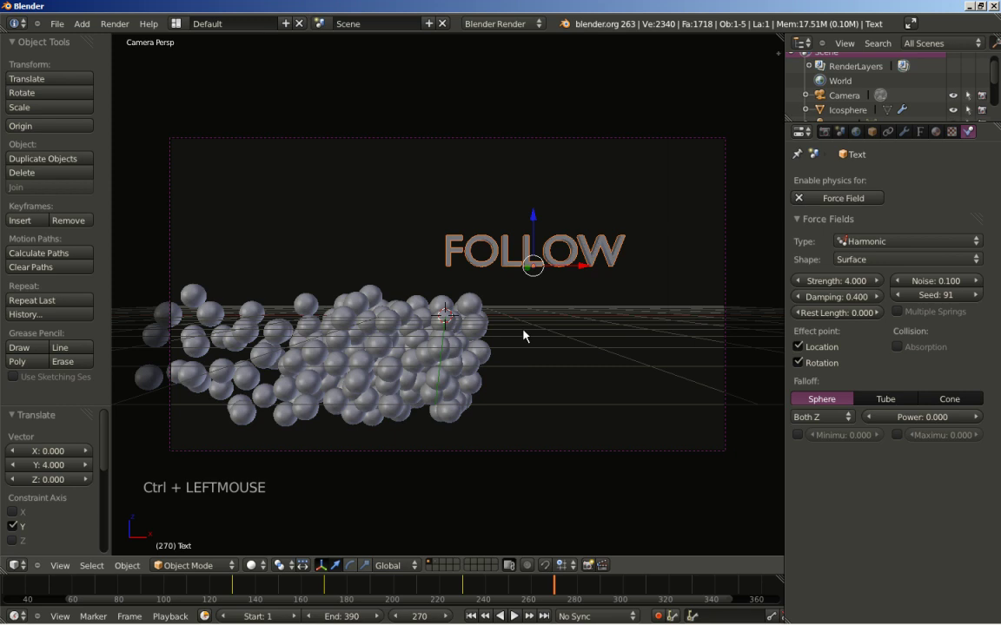
{"action": "key", "text": "i"}
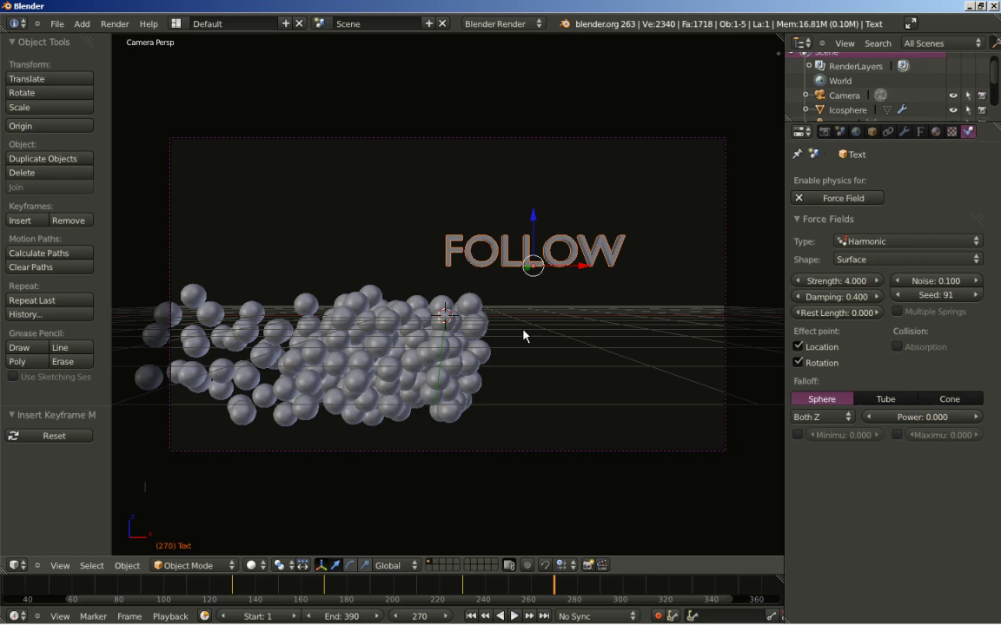
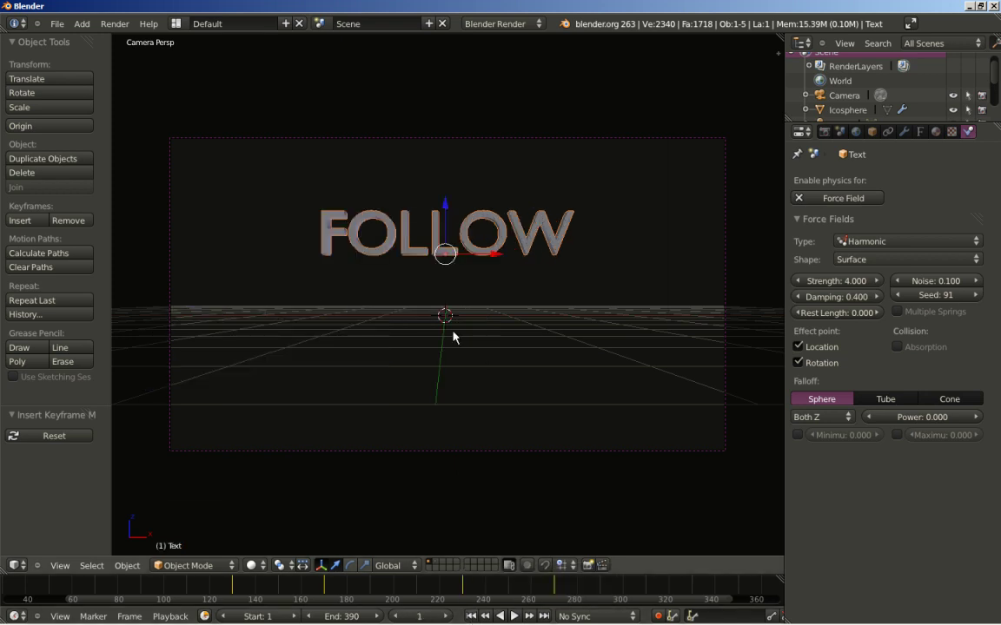
Play the animation to watch the spheres swarm after the moving FOLLOW text.
{"action": "key", "text": "alt+a"}
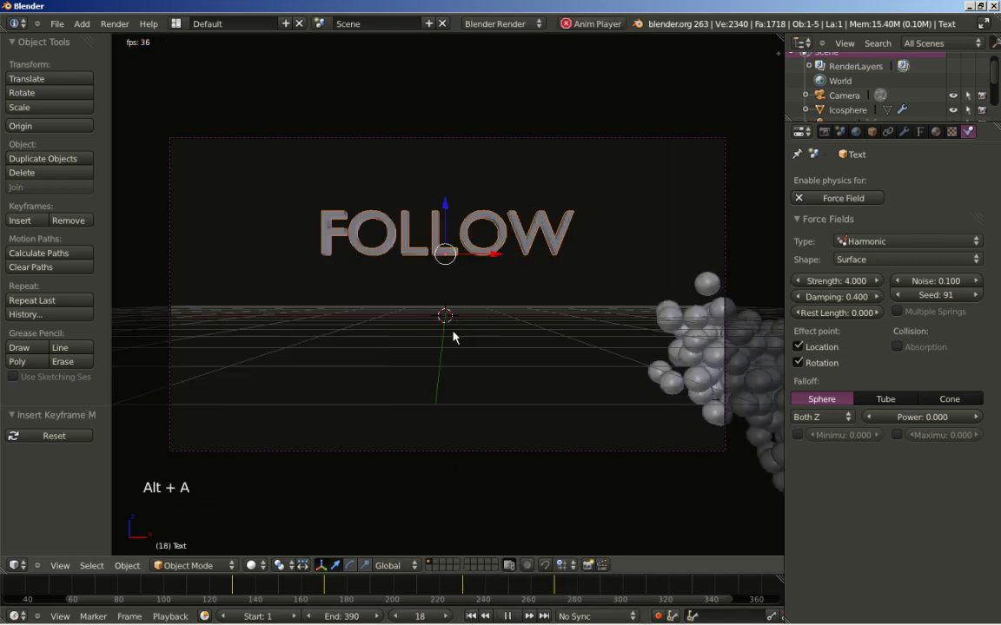
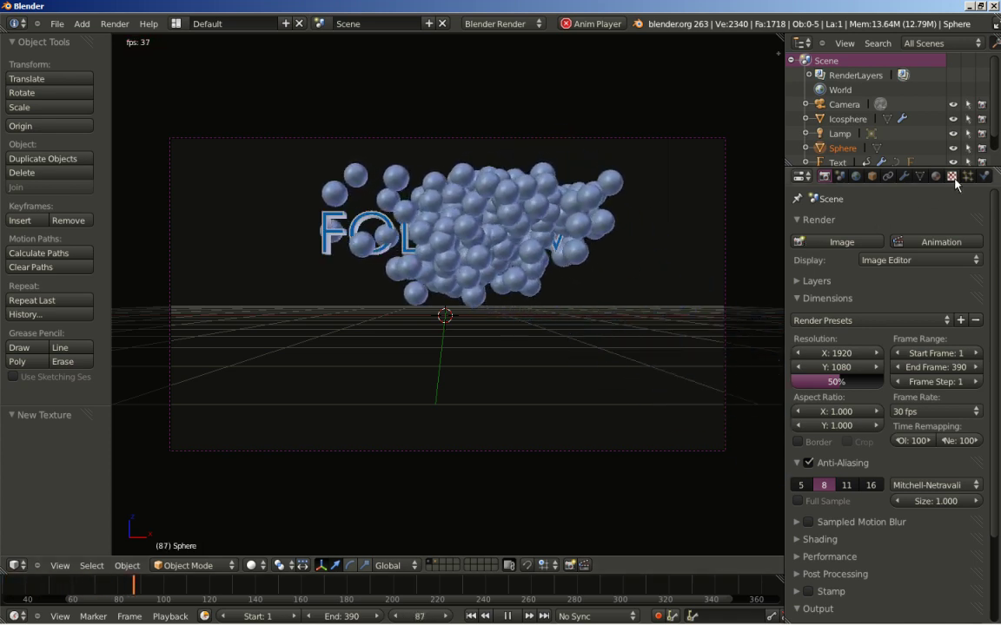
Show the Physics settings and select the moving FOLLOW text to view its harmonic Surface field.
{"action": "left_click", "coordinate": [988, 183]}
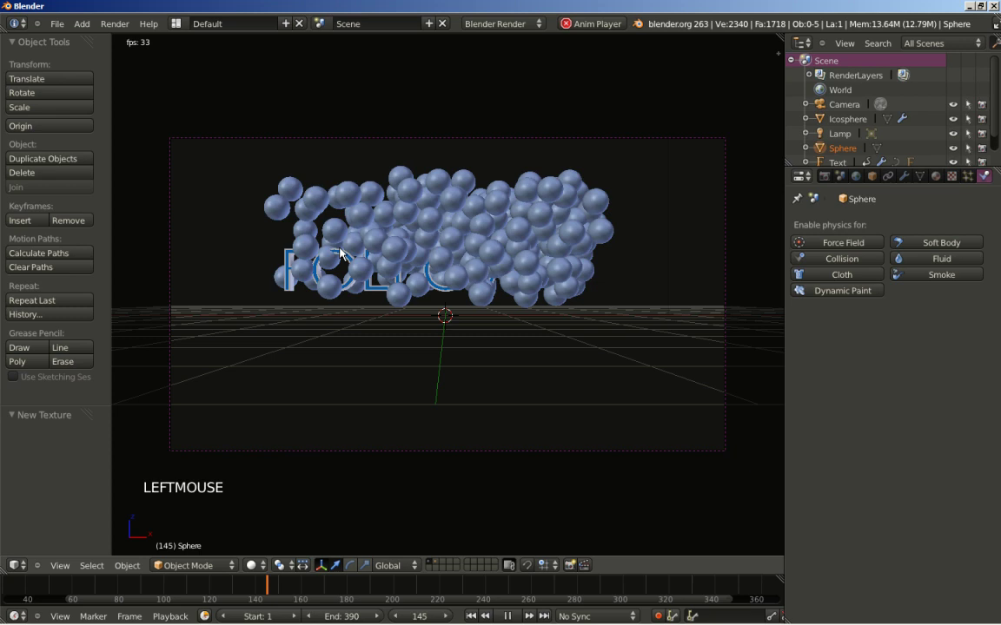
{"action": "right_click", "coordinate": [227, 344]}
{"action": "right_click", "coordinate": [230, 342]}
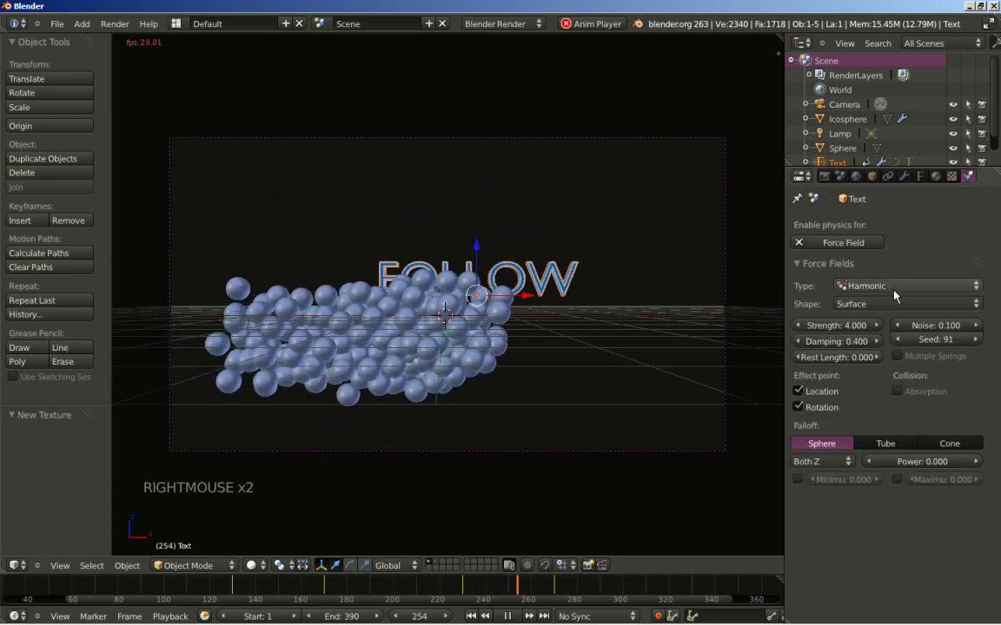